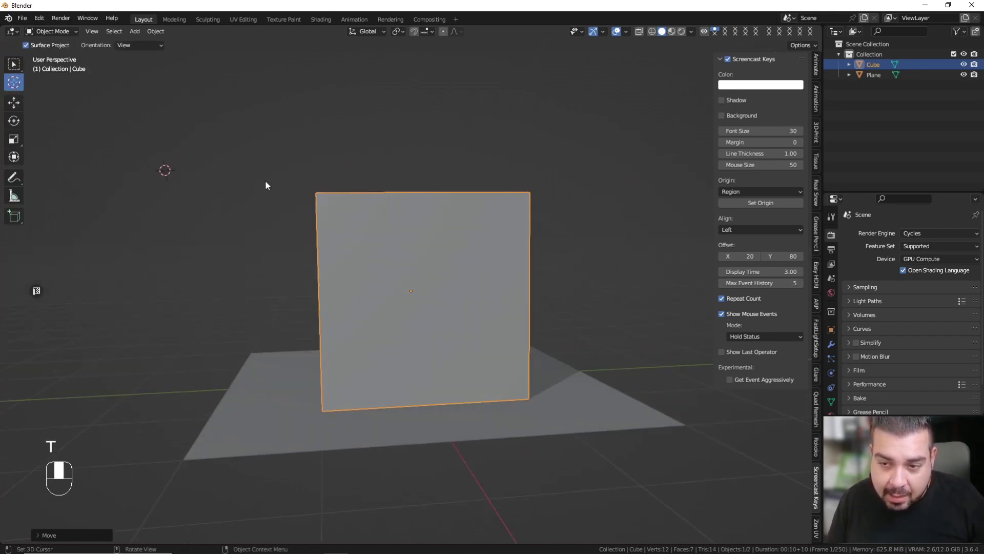
# Step: Recentre the cursor and scale the cube uniformly to about 1.82 toward a tall thin panel
pyautogui.press('shift+c')
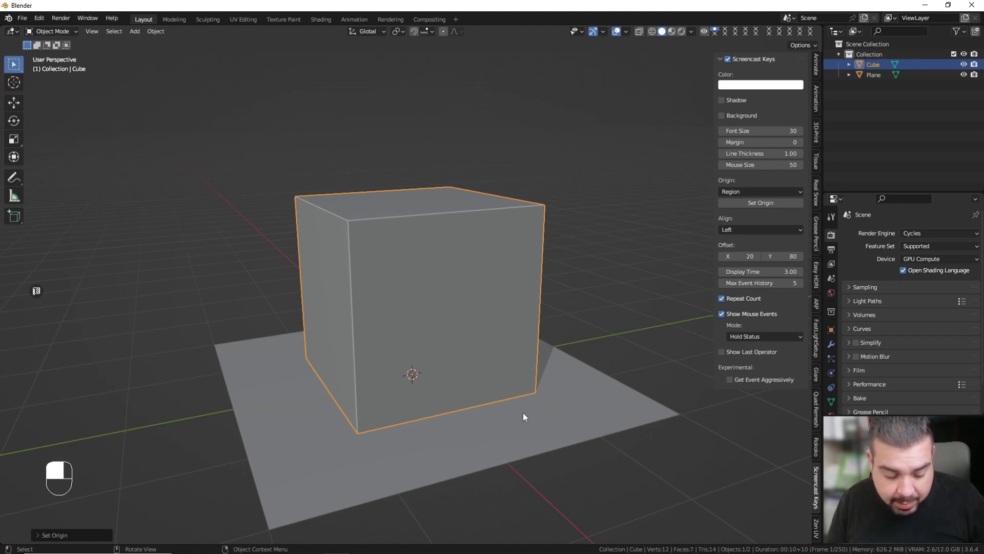
pyautogui.press('s')
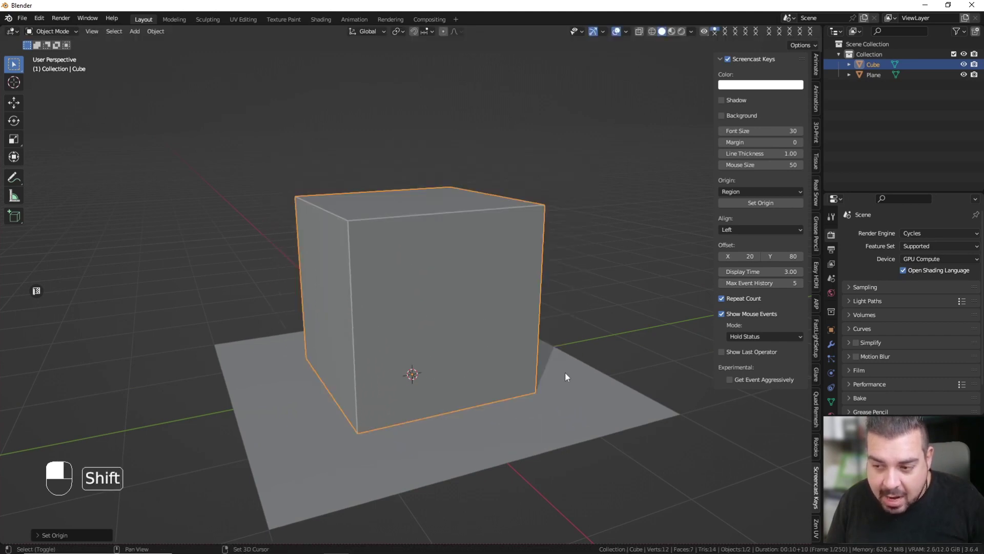
pyautogui.press('ctrl+z')
pyautogui.press('s')
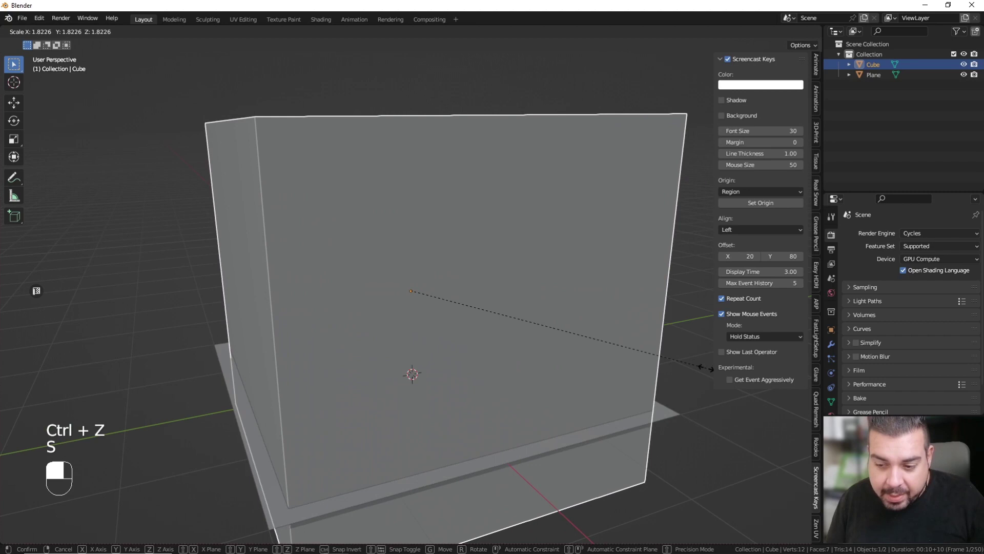
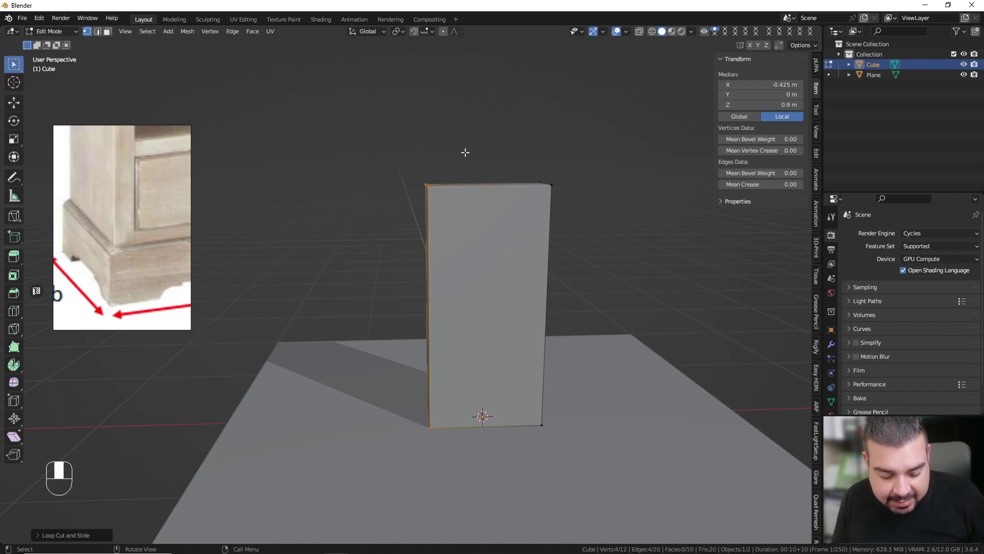
# Step: Move the panel along X, hide the top board and begin editing the cabinet body mesh
pyautogui.press('g')
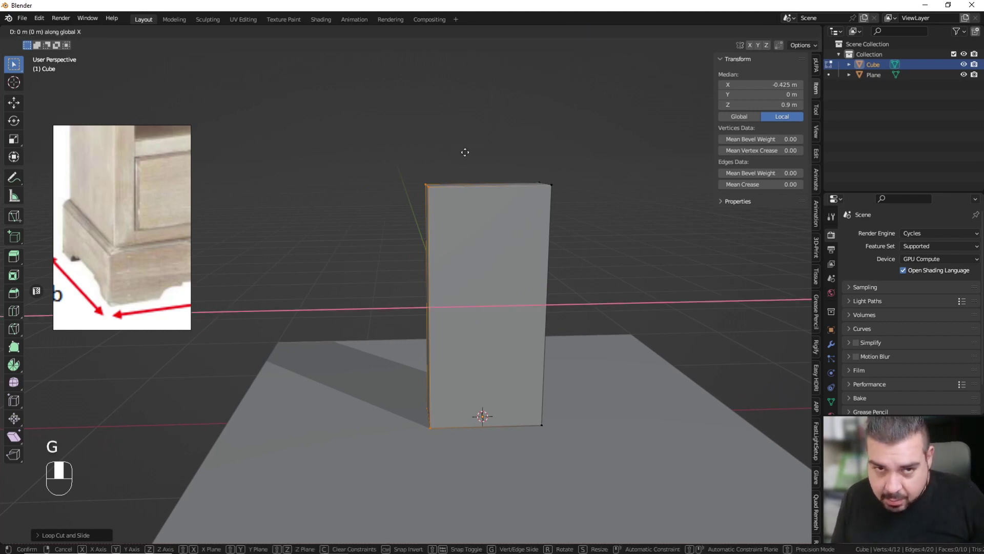
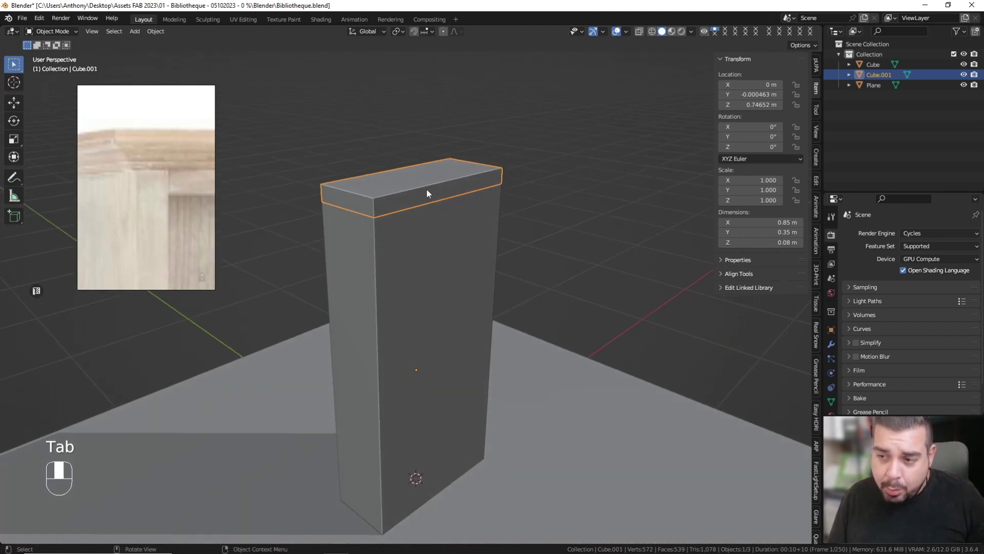
pyautogui.press('h')
pyautogui.press('Tab')
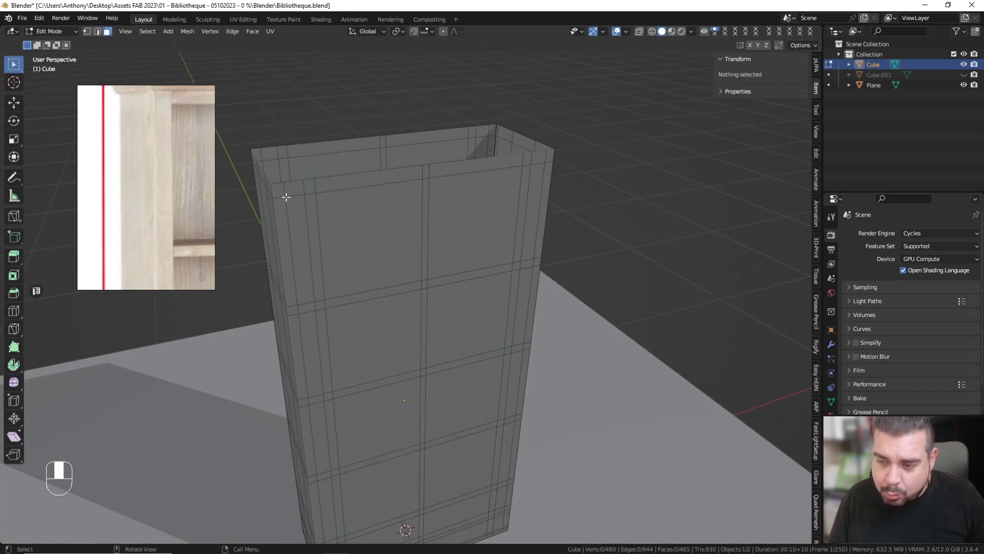
# Step: Select the front-edge faces and the ring of faces along the cabinet side, undoing a stray pick
pyautogui.click(293, 192)
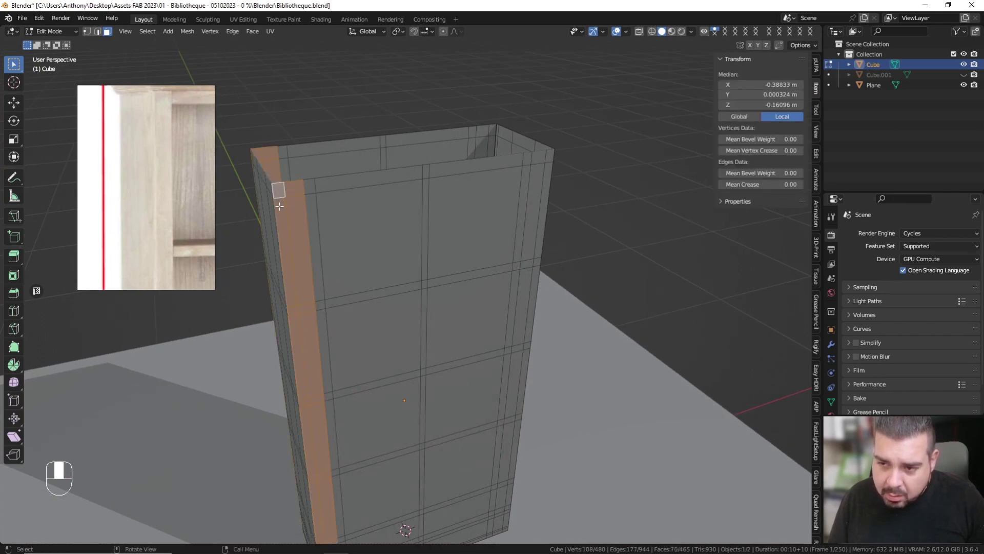
pyautogui.click(421, 194)
pyautogui.click(406, 196)
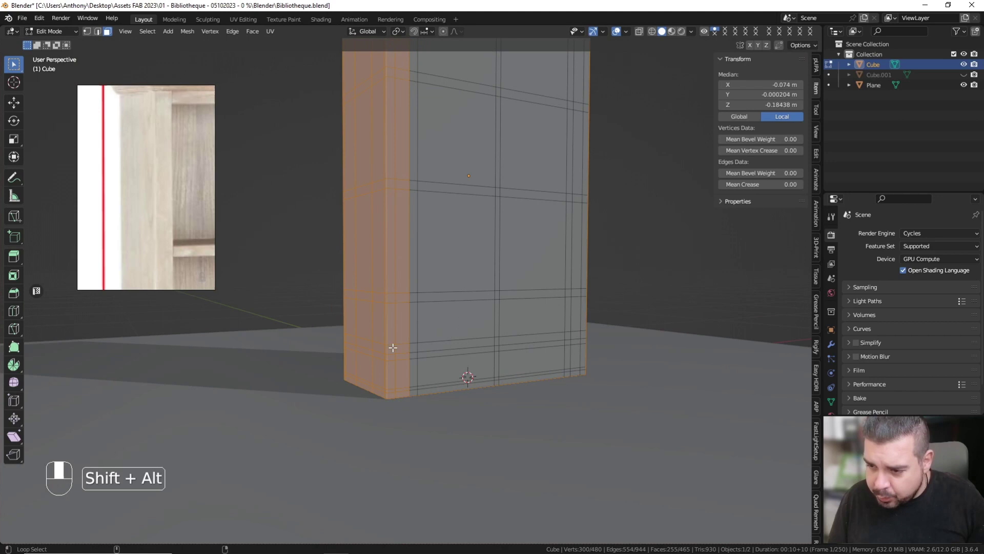
pyautogui.click(397, 343)
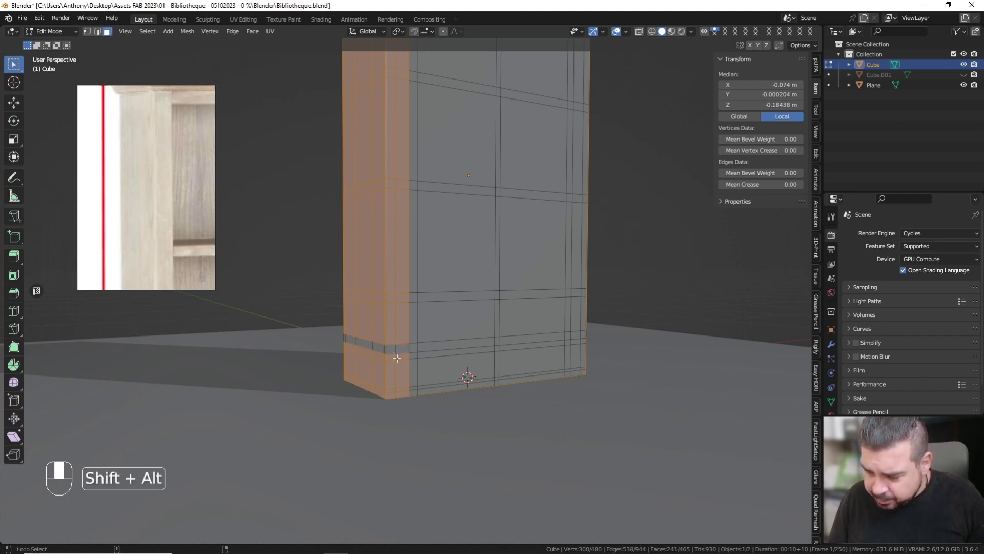
pyautogui.press('ctrl+z')
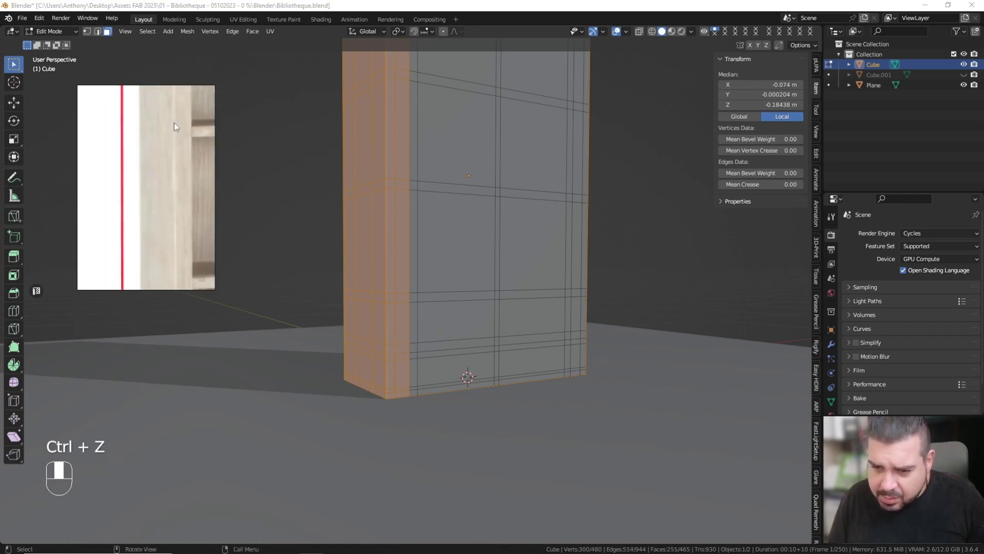
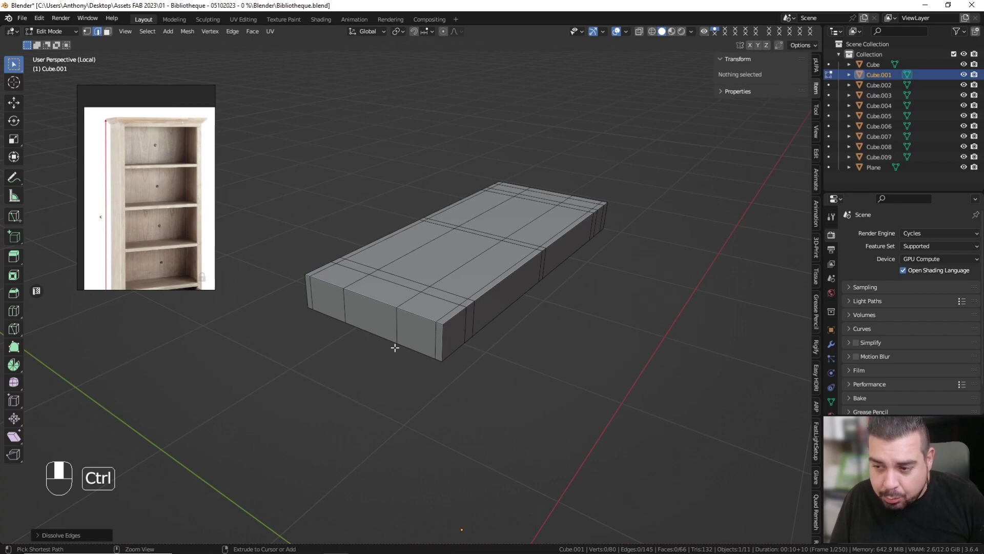
# Step: Undo the last edit and select the shelf panel's entire mesh for face-level work
pyautogui.press('ctrl+z')
pyautogui.press('a')
pyautogui.press('a')
pyautogui.press('a')
pyautogui.press('a')
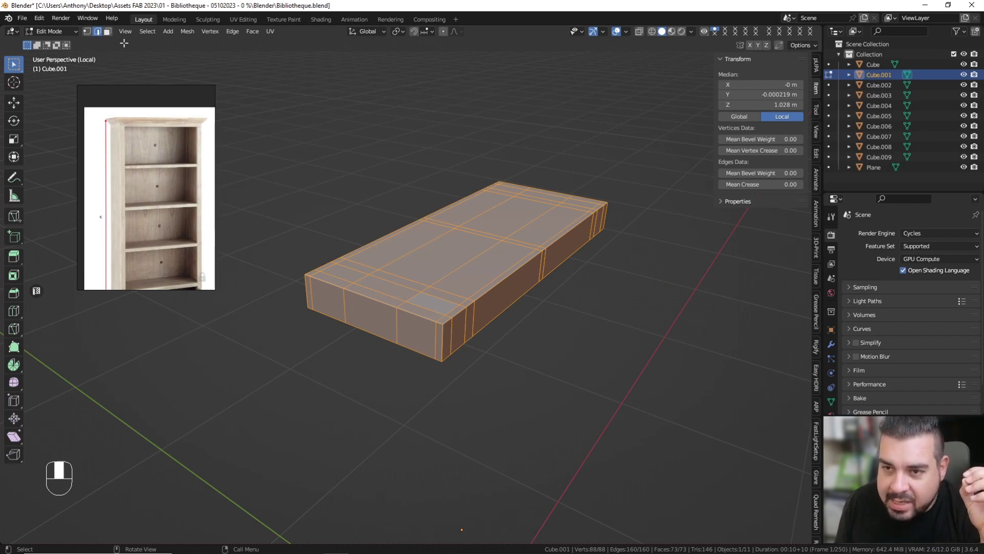
# Step: Box-select the top cap geometry in local view to finish shaping the stepped cap
pyautogui.moveTo(89, 35); pyautogui.dragTo(443, 320)
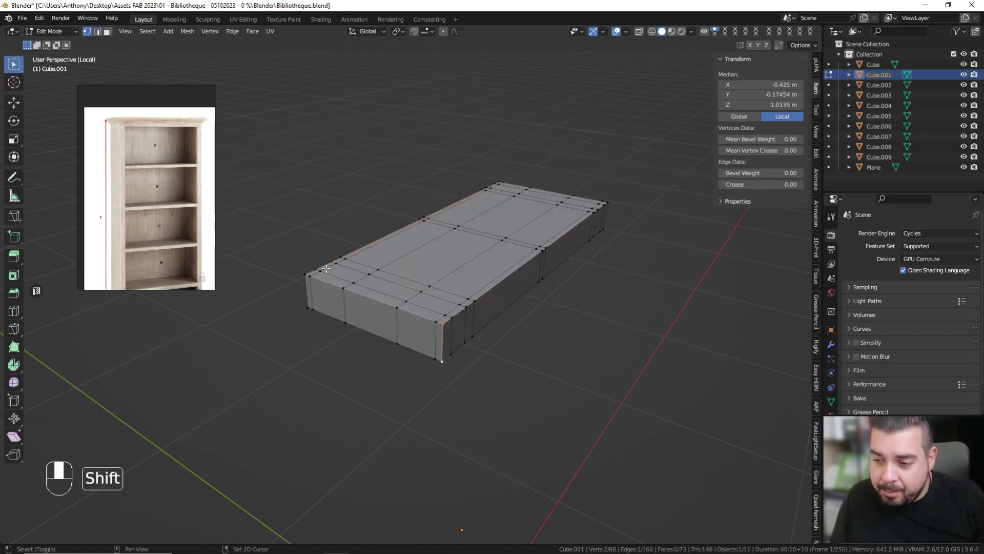
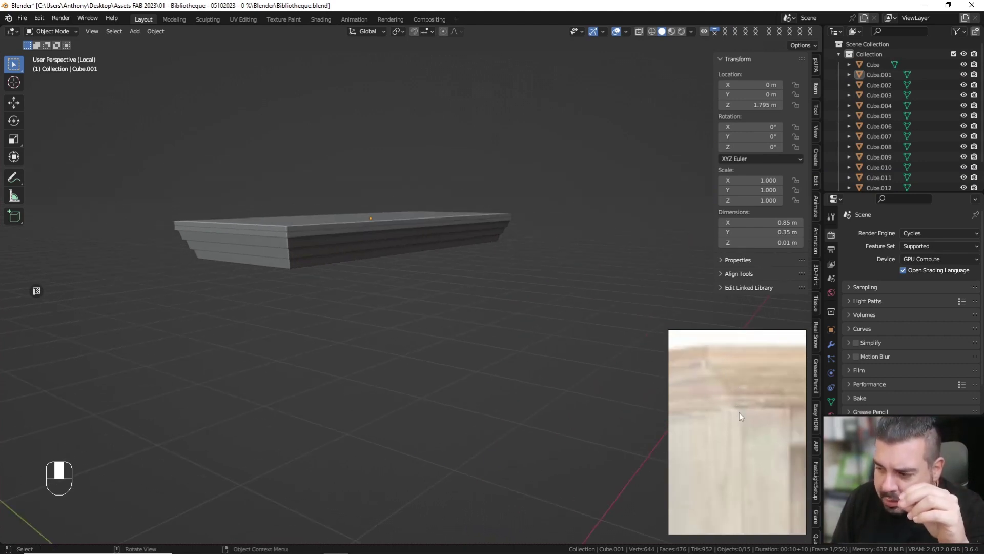
# Step: Leave local view to show the whole cabinet and start editing the Cube.002 side panel mesh
pyautogui.press('KP_Divide')
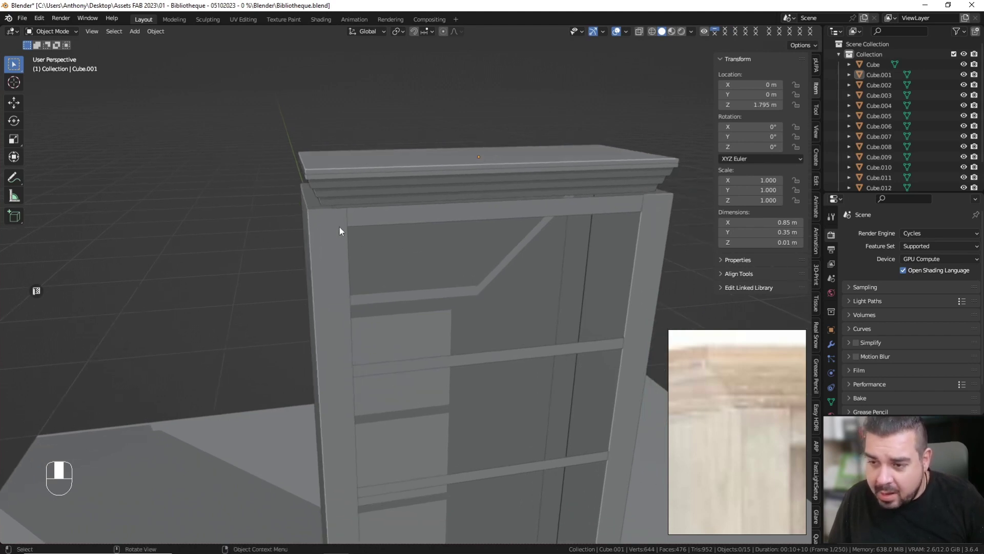
pyautogui.press('Tab')
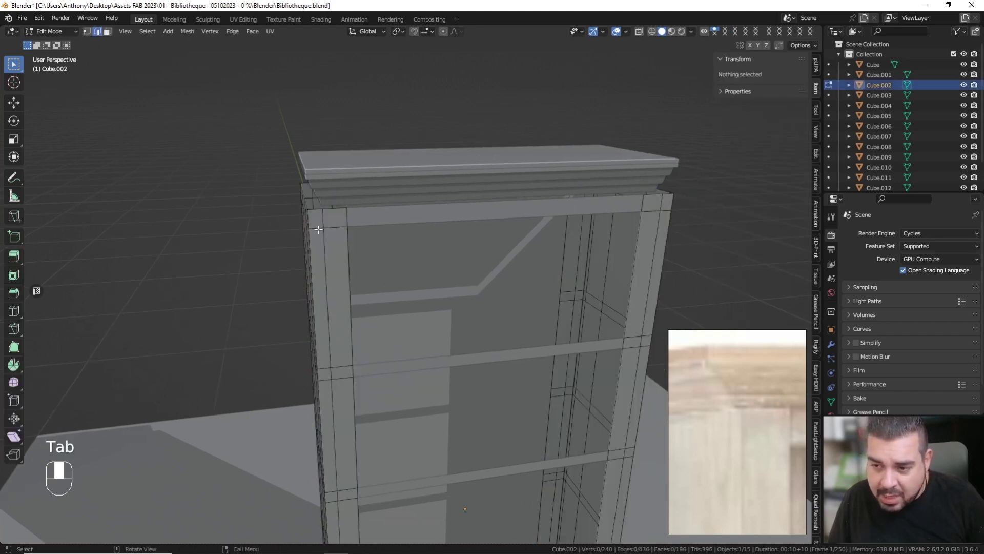
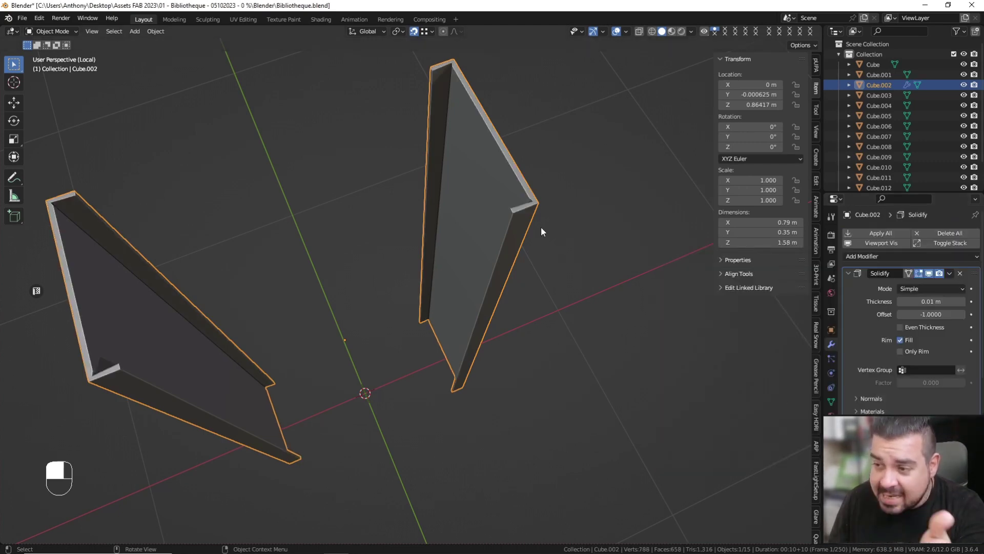
# Step: Switch to top view looking straight down on the side panel
pyautogui.press('KP_7')
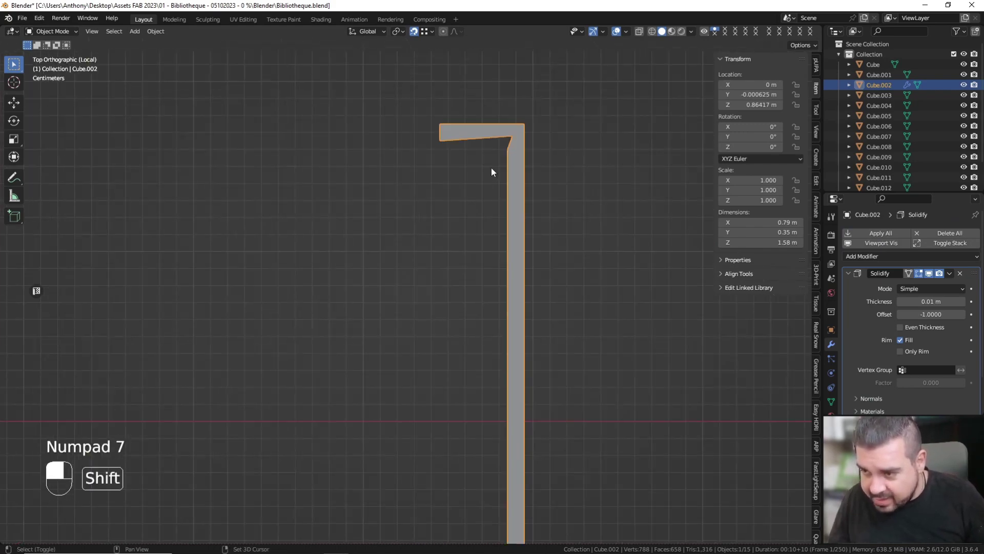
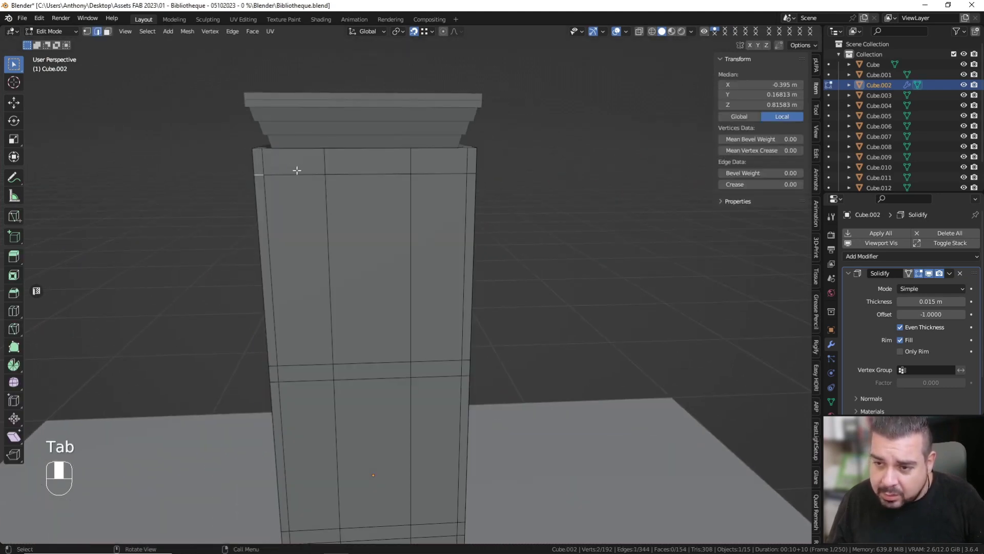
# Step: Check the shelf lip strip's mesh, select it all and recalculate its normals outward
pyautogui.press('q')
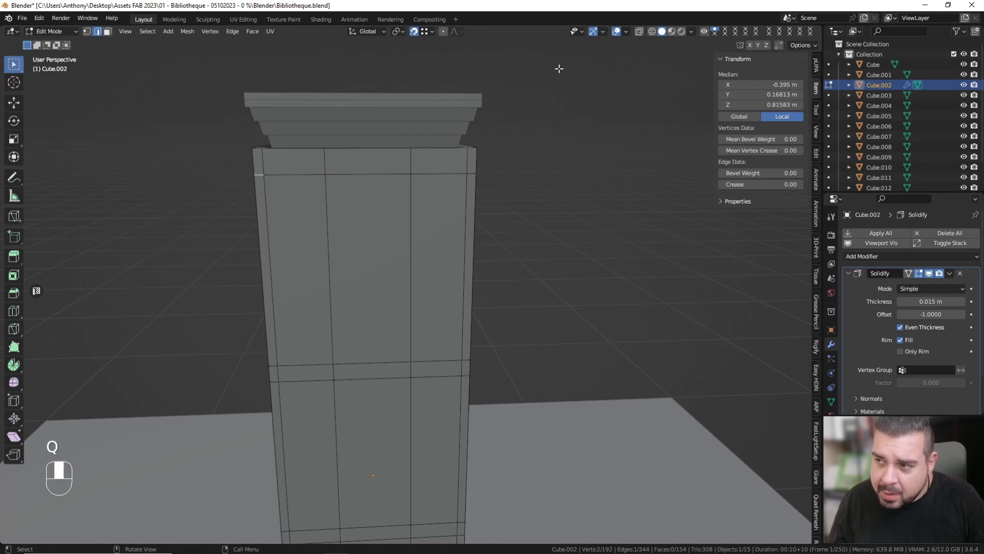
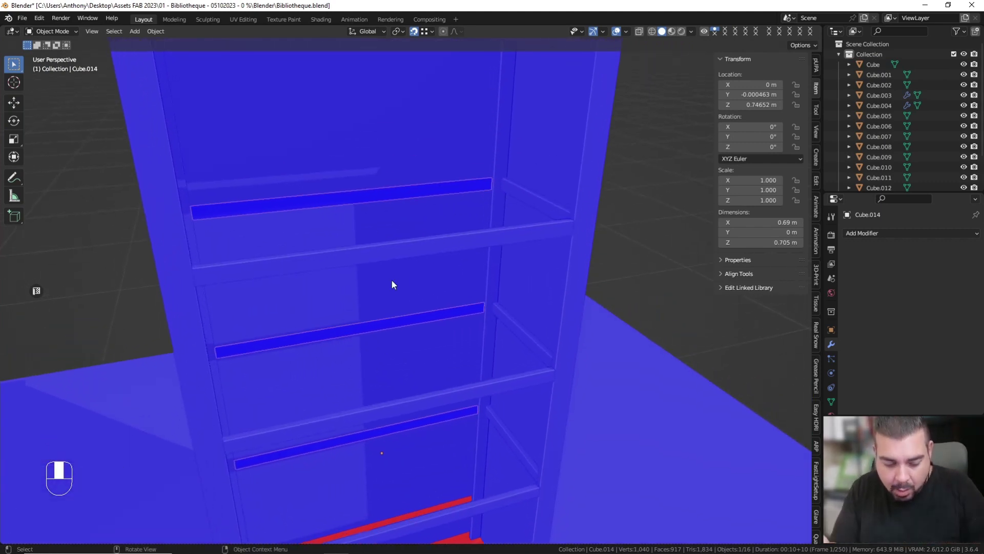
pyautogui.press('Tab')
pyautogui.press('a')
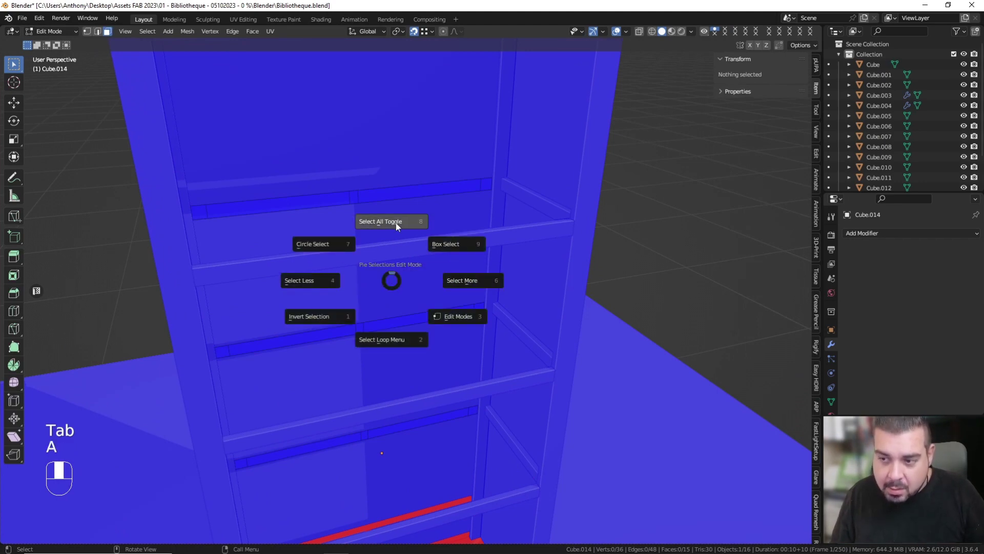
pyautogui.press('shift+n')
# Step: Join the shelf rail pieces into one Cube.004 object and select its whole mesh
pyautogui.press('Tab')
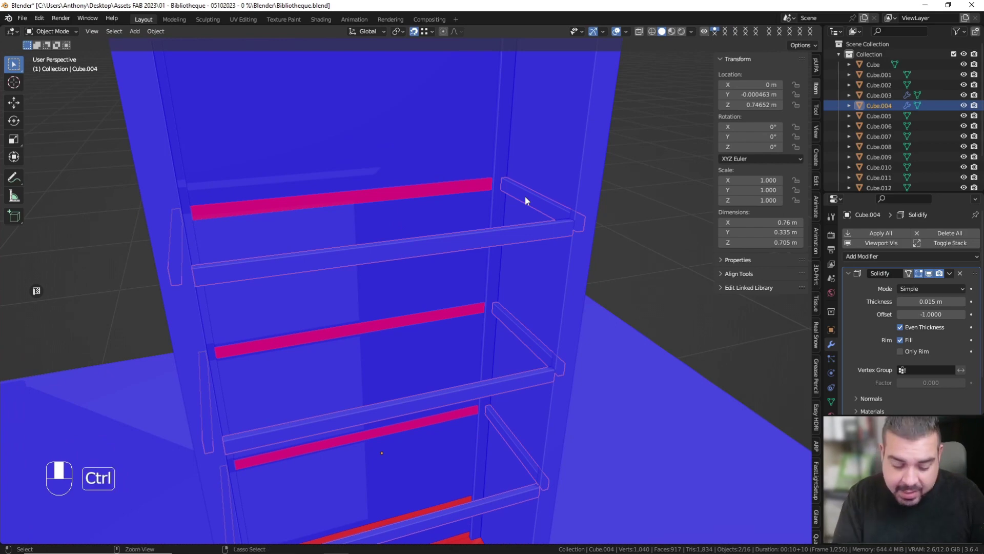
pyautogui.press('ctrl+j')
pyautogui.press('a')
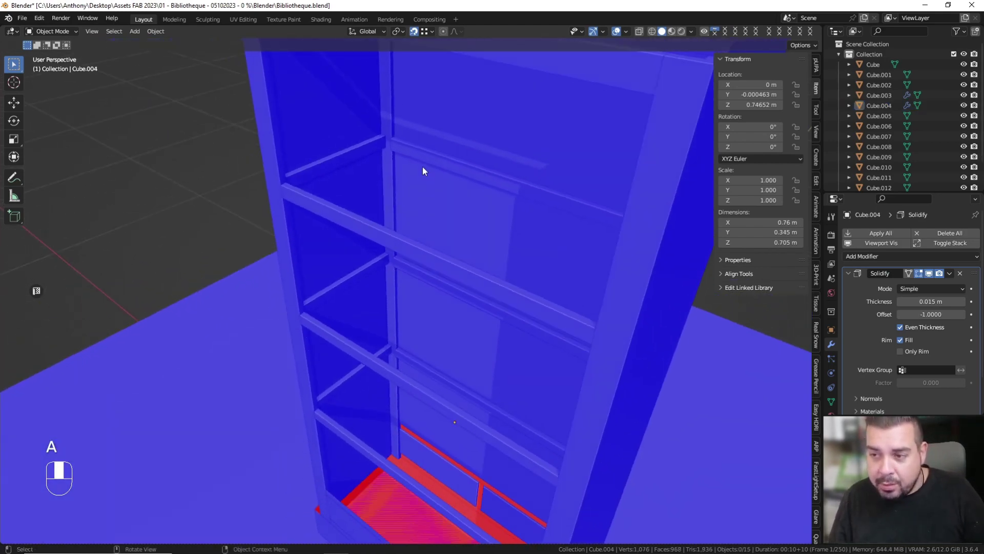
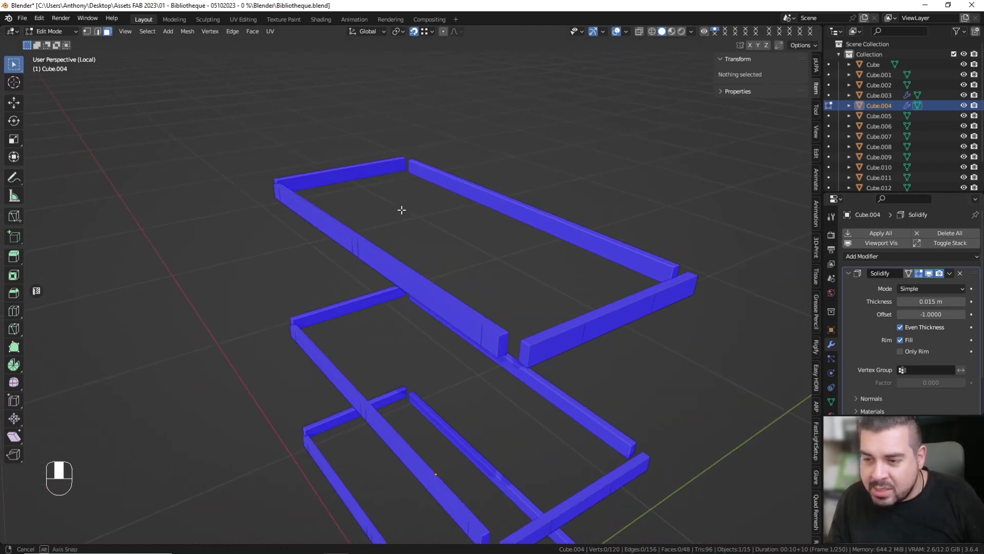
# Step: Apply the Solidify modifier on the shelf rail as real geometry, leaving no modifier
pyautogui.press('Tab')
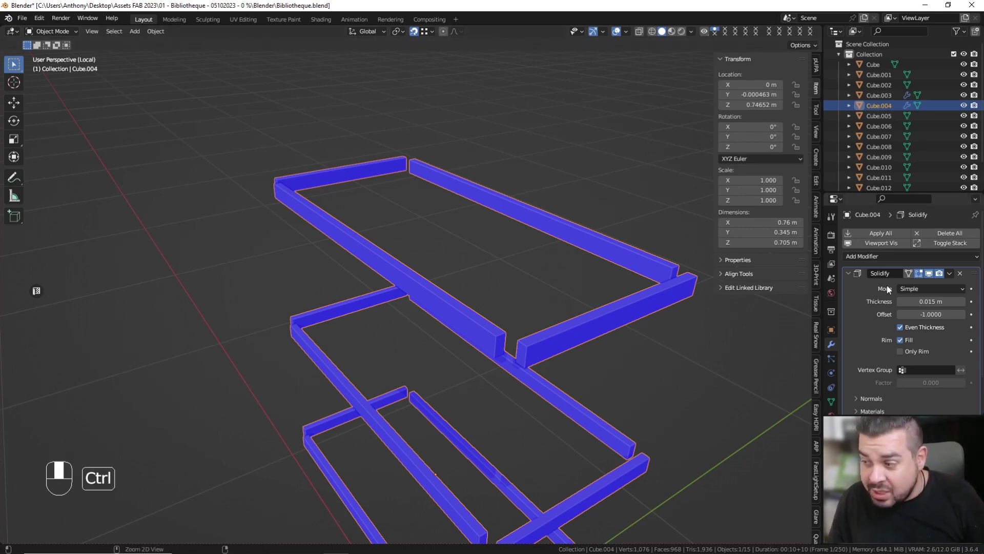
pyautogui.press('ctrl+a')
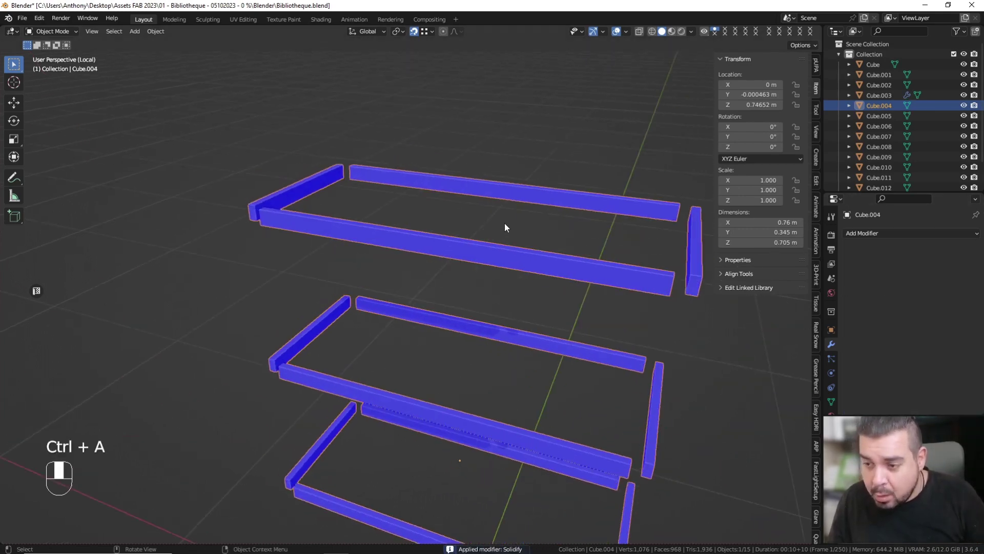
pyautogui.press('q')
pyautogui.press('q')
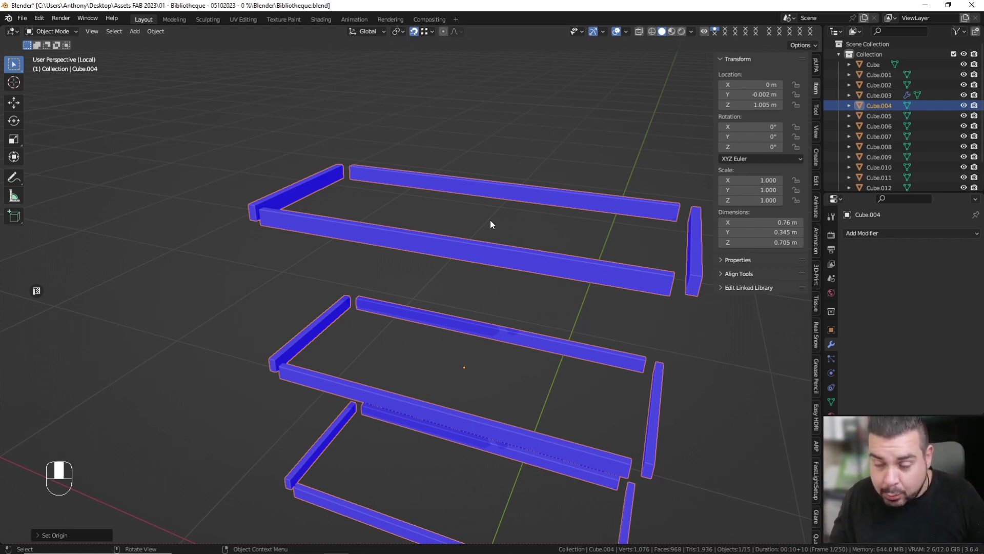
# Step: Merge the rail mesh's overlapping vertices by distance, reducing 240 vertices to 96
pyautogui.press('Tab')
pyautogui.press('a')
pyautogui.press('q')
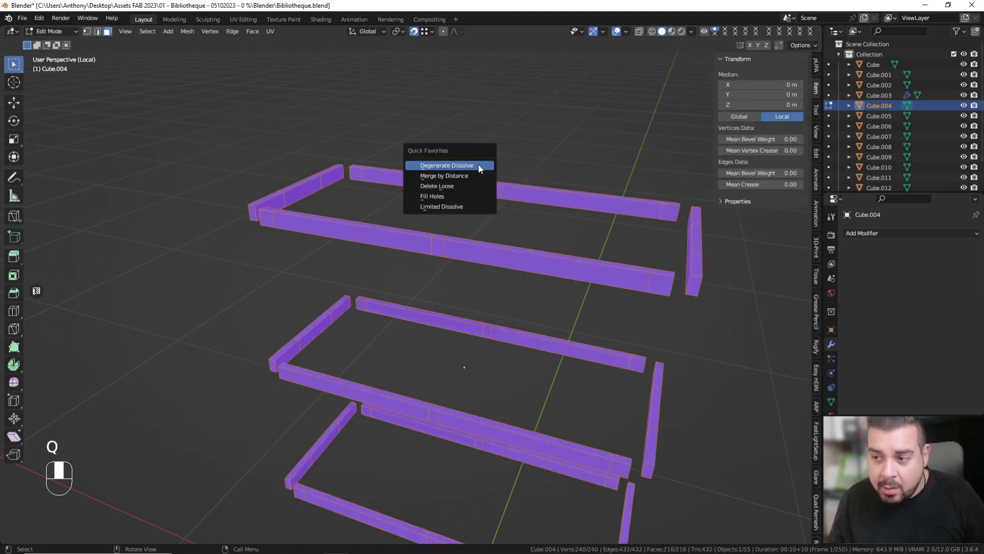
pyautogui.press('q')
pyautogui.press('q')
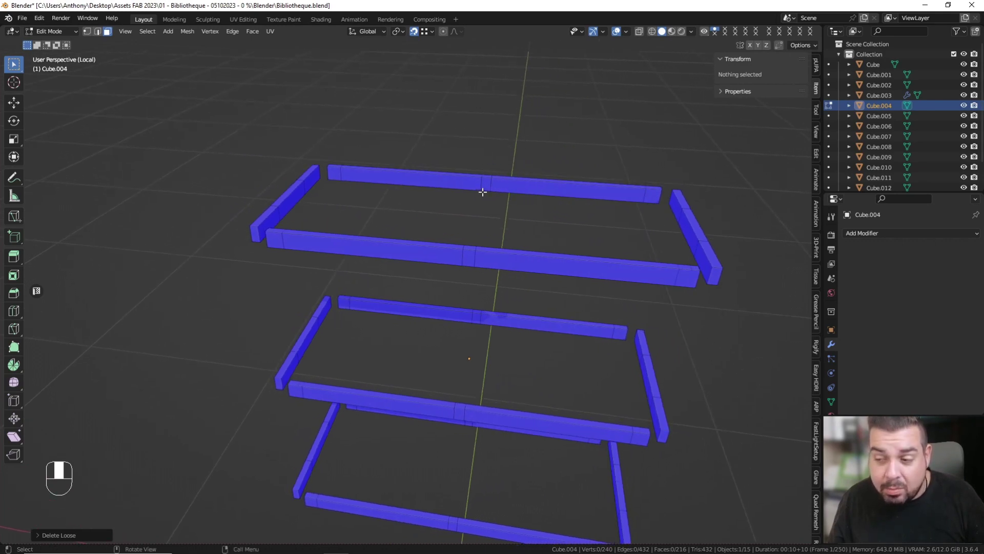
pyautogui.press('a')
pyautogui.press('q')
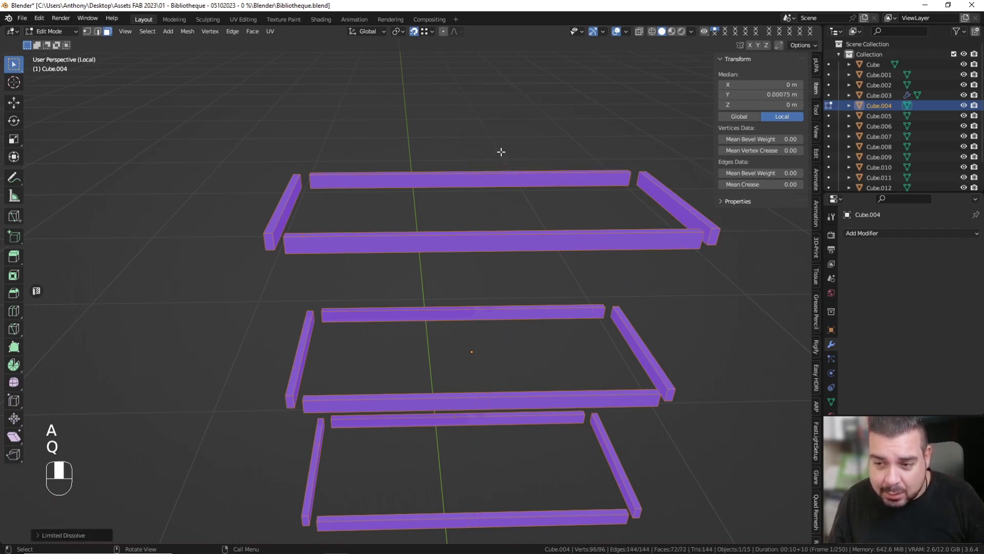
pyautogui.press('Tab')
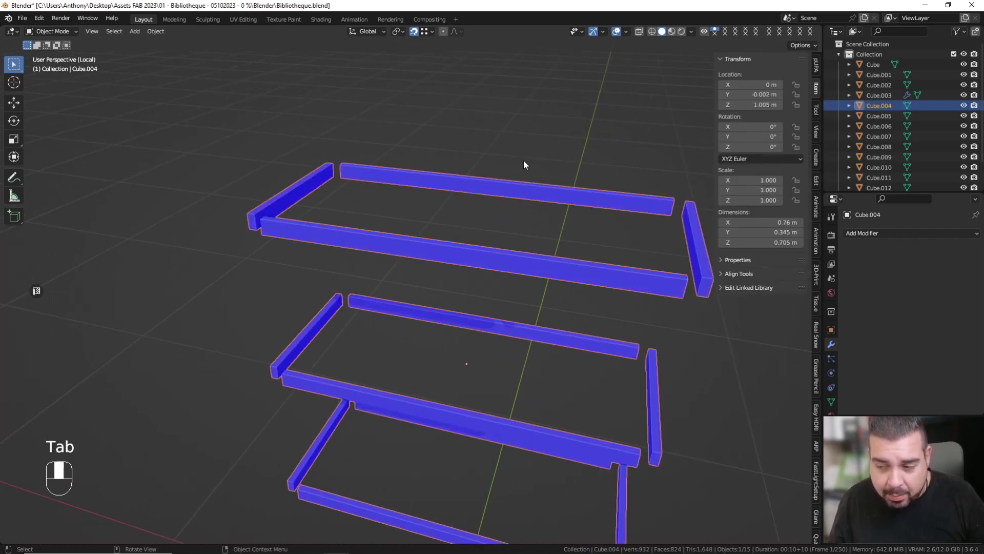
# Step: Apply Rotation & Scale to the rail object and re-enter mesh editing
pyautogui.press('q')
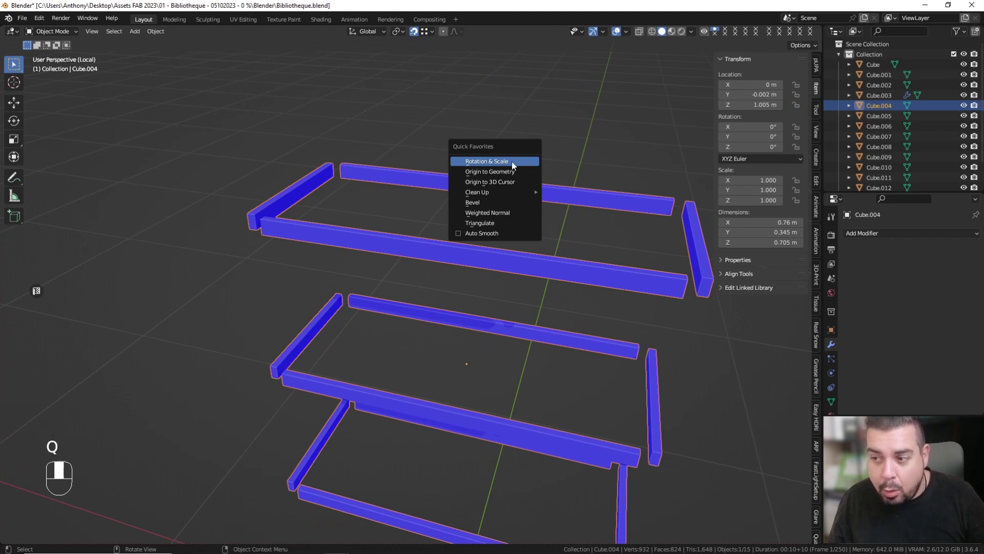
pyautogui.press('q')
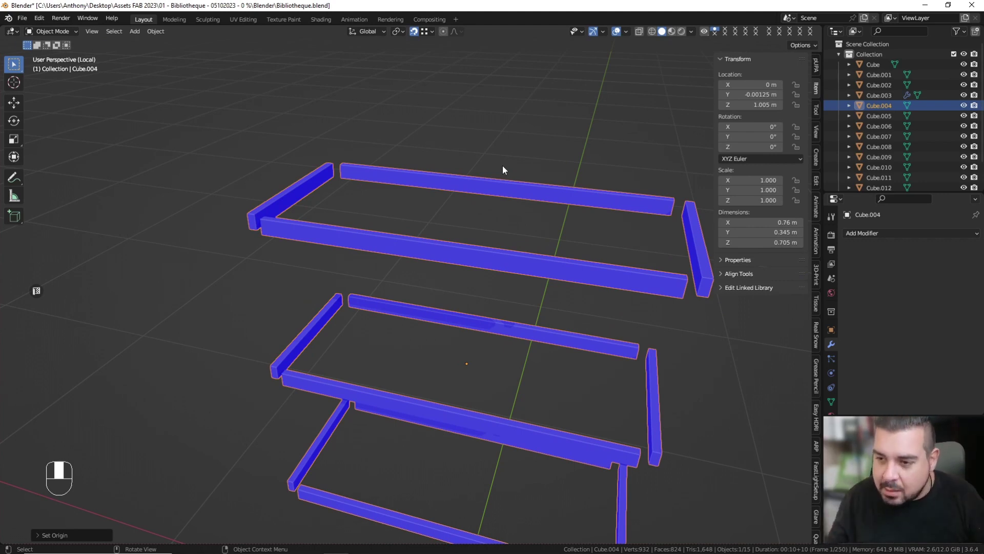
pyautogui.press('Tab')
# Step: Insert lengthwise loop cuts along the top bar and the next two lower bars, sliding each into place
pyautogui.press('a')
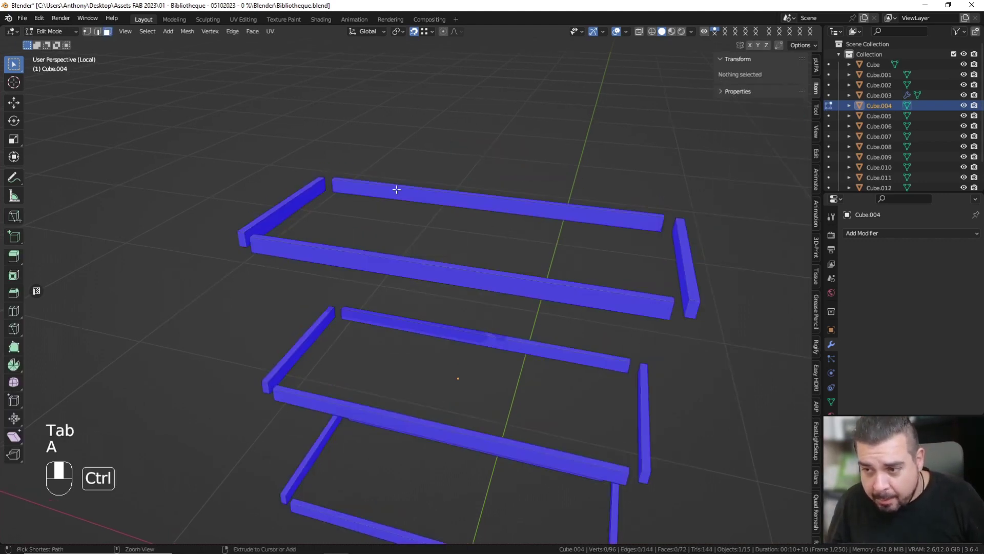
pyautogui.press('ctrl+r')
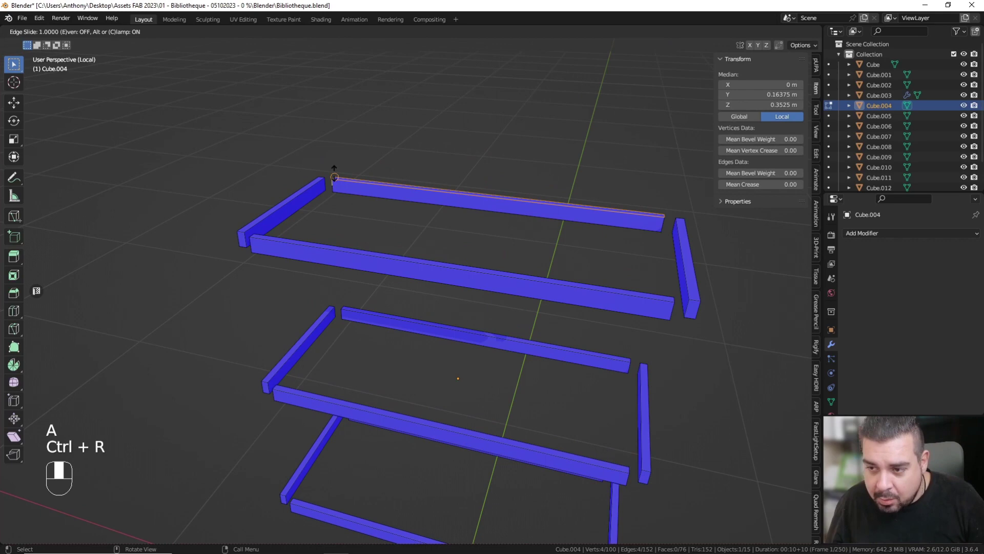
pyautogui.press('g')
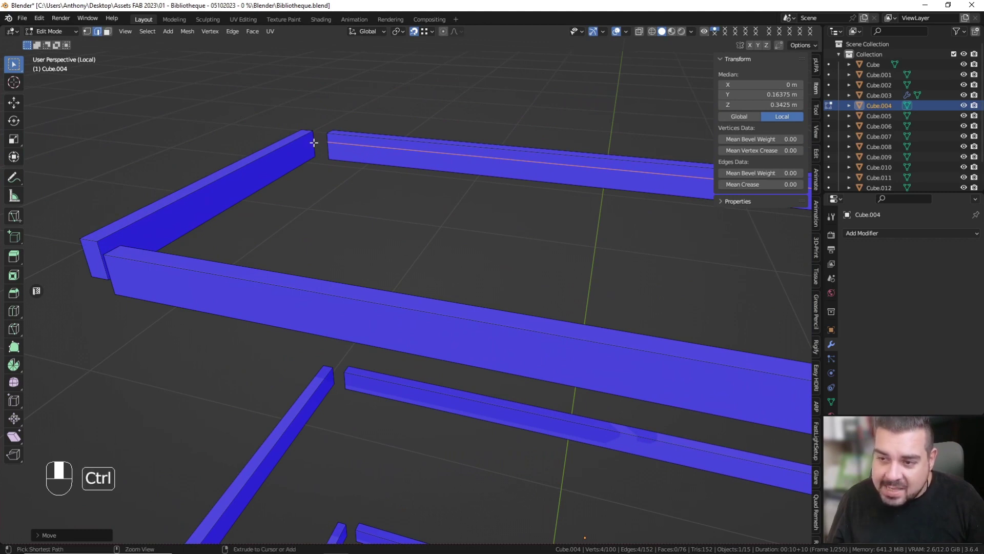
pyautogui.press('ctrl+r')
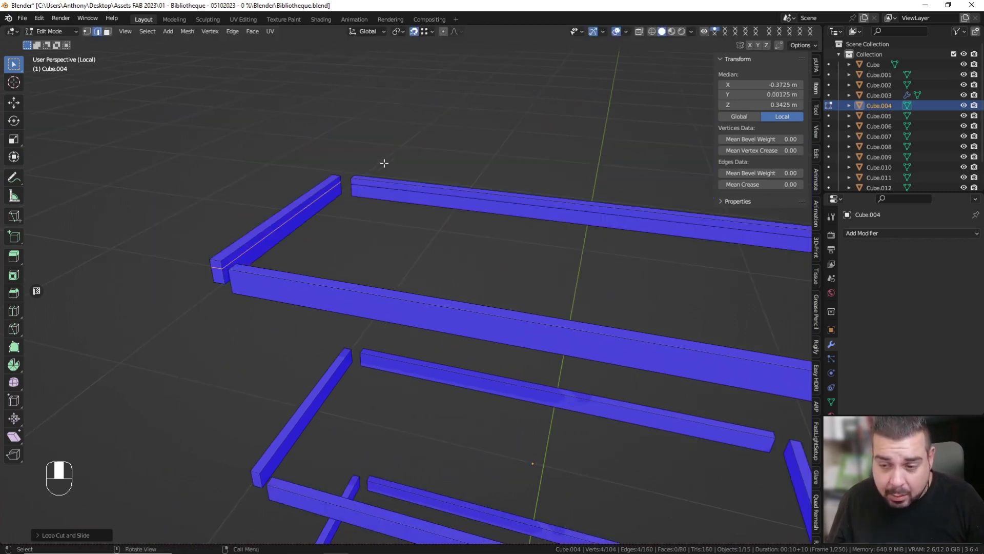
pyautogui.press('ctrl+r')
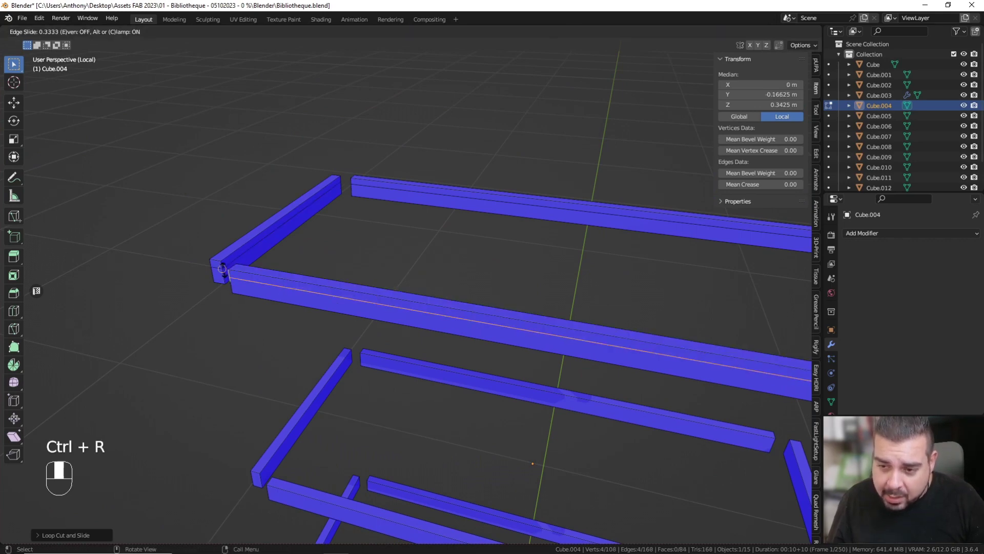
# Step: Insert further lengthwise loop cuts along the remaining bars, bringing the rail to 118 vertices
pyautogui.press('ctrl+r')
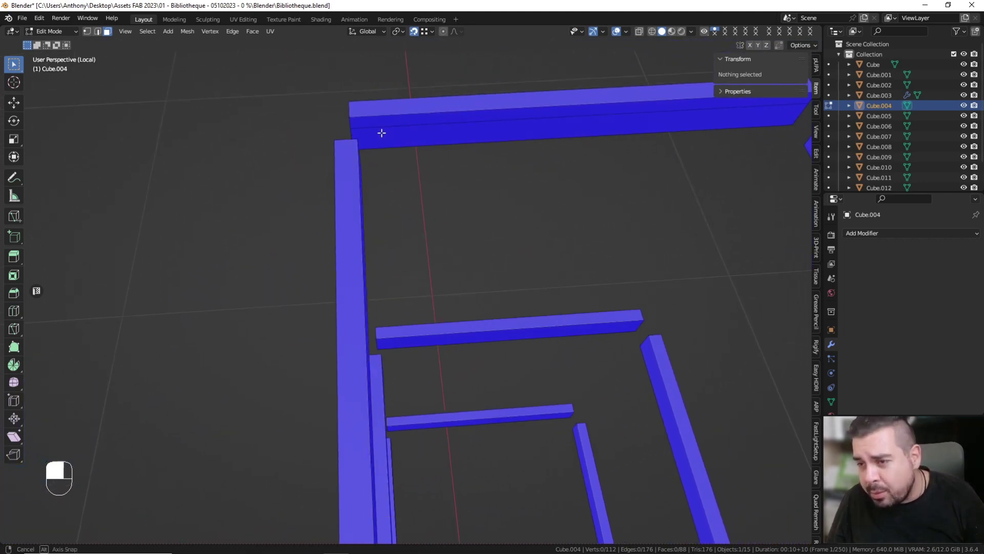
pyautogui.press('ctrl+r')
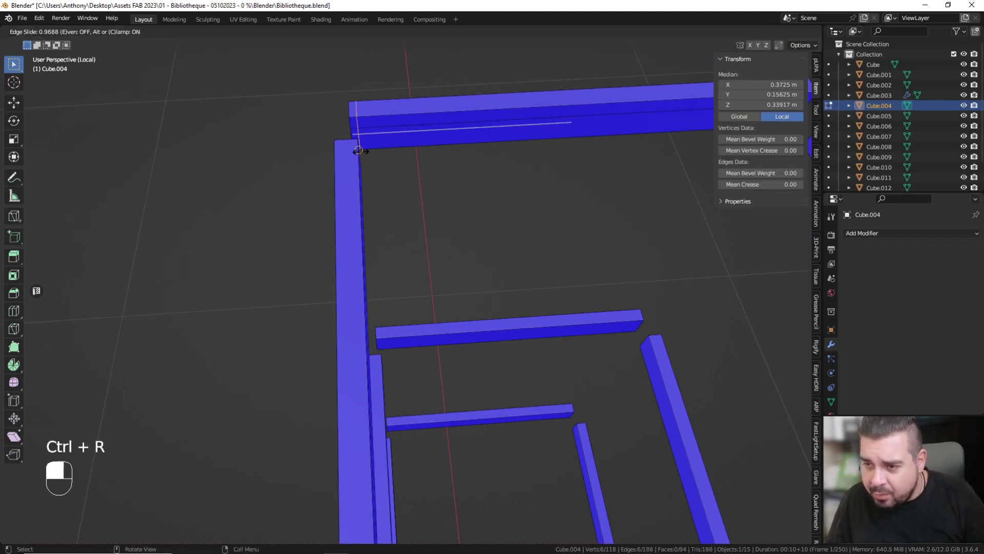
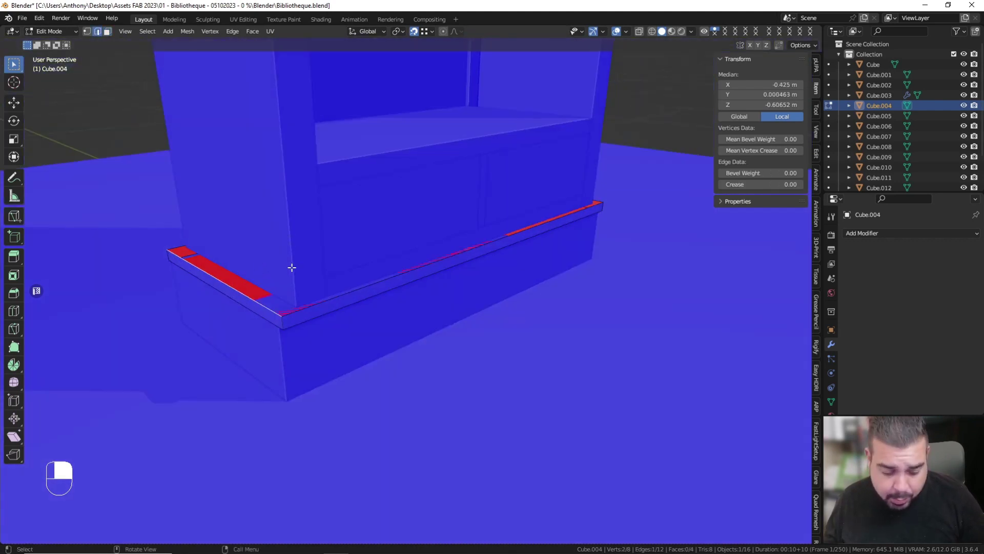
# Step: Shift each end of the shelf's front lip edge 0.03 m inward along X
pyautogui.press('g')
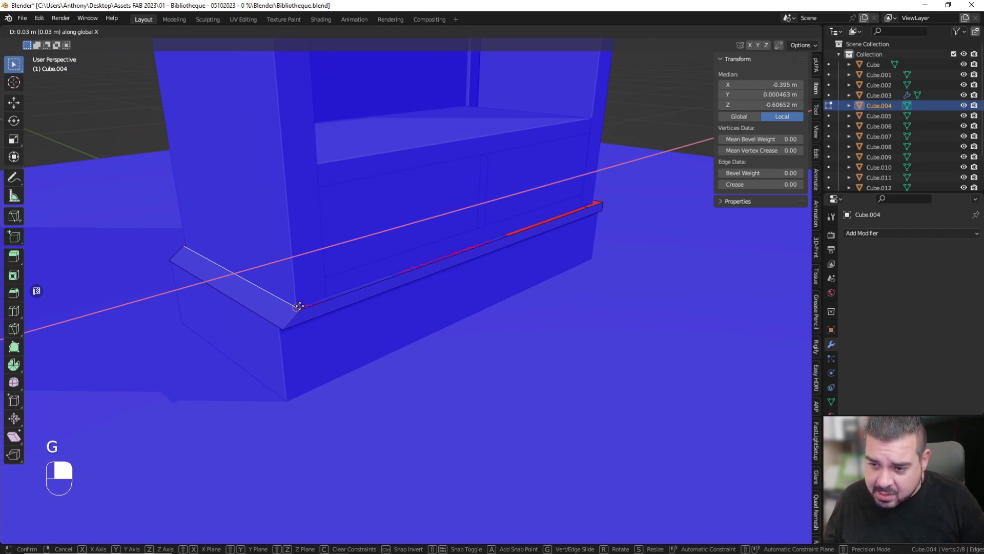
pyautogui.press('g')
pyautogui.click(321, 328)
pyautogui.moveTo(321, 329); pyautogui.dragTo(339, 320)
pyautogui.press('g')
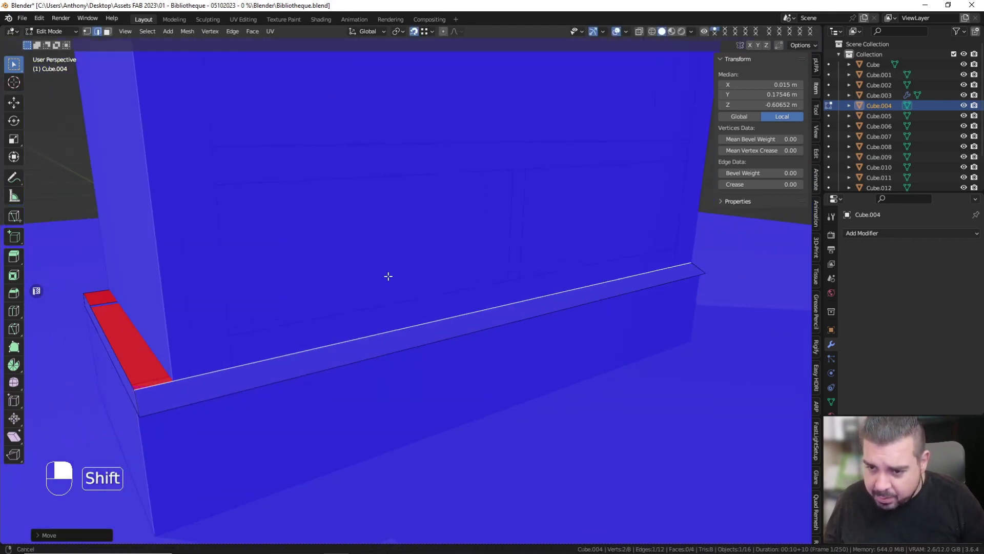
pyautogui.press('g')
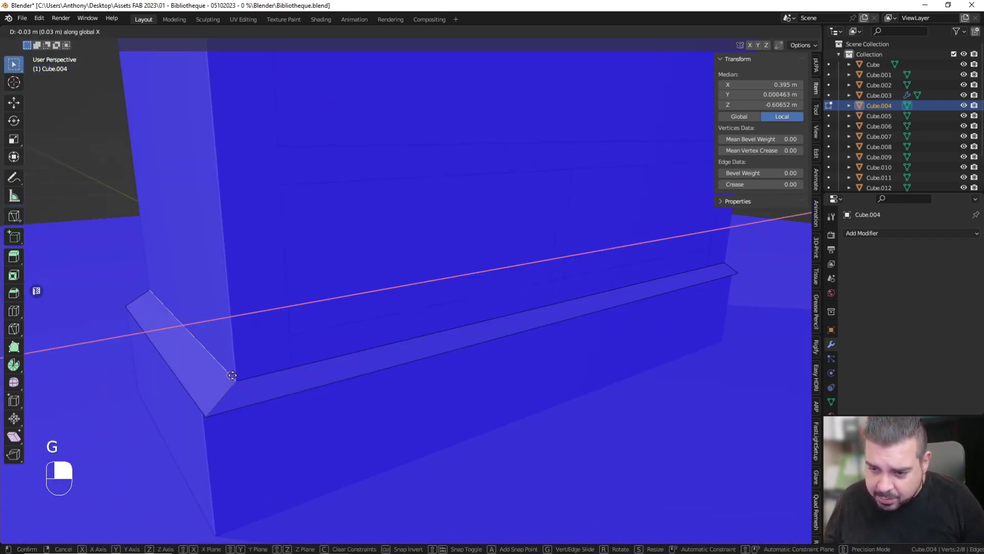
# Step: Add edge loops to the Cube.004 base strip and slide the front lip edge 0.01 m along X
pyautogui.press('Tab')
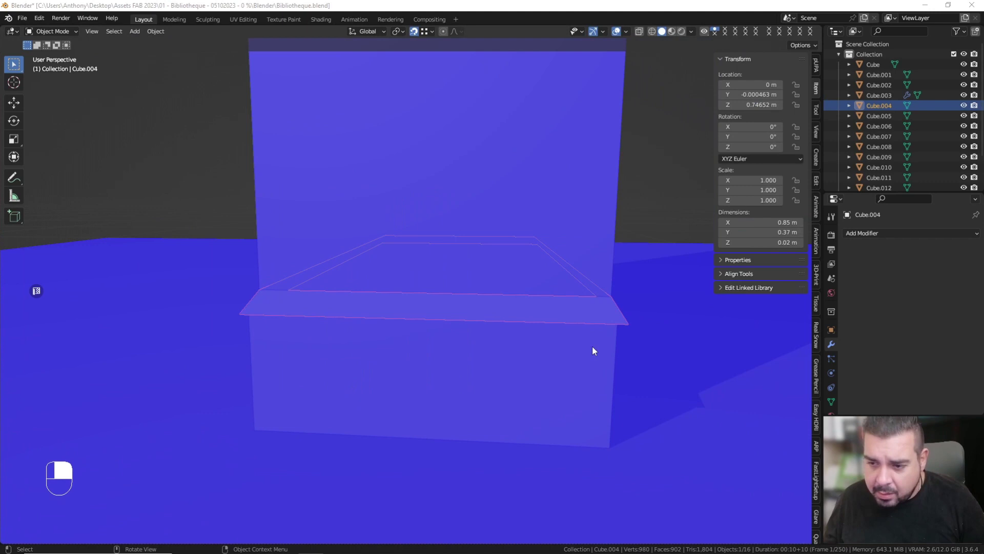
pyautogui.press('Tab')
pyautogui.press('ctrl+r')
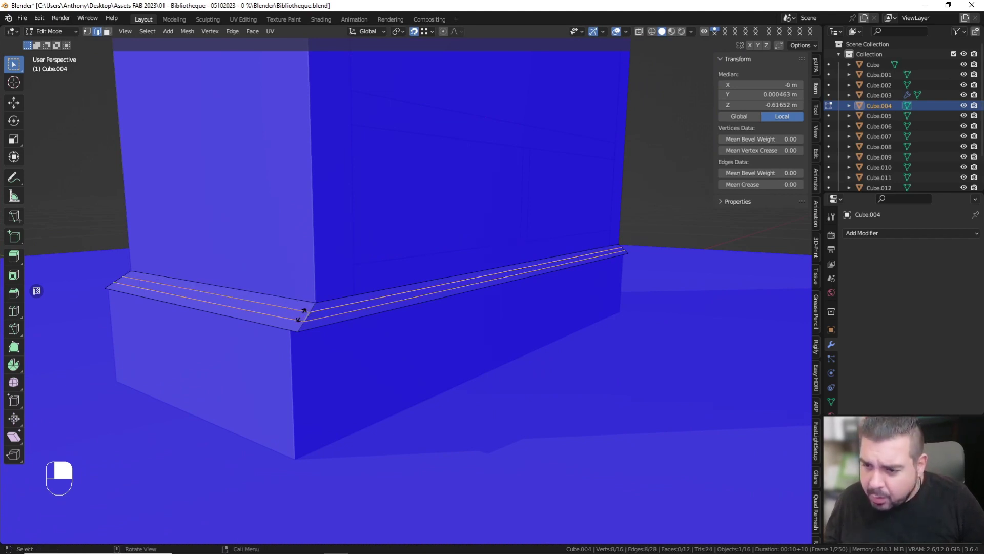
pyautogui.press('g')
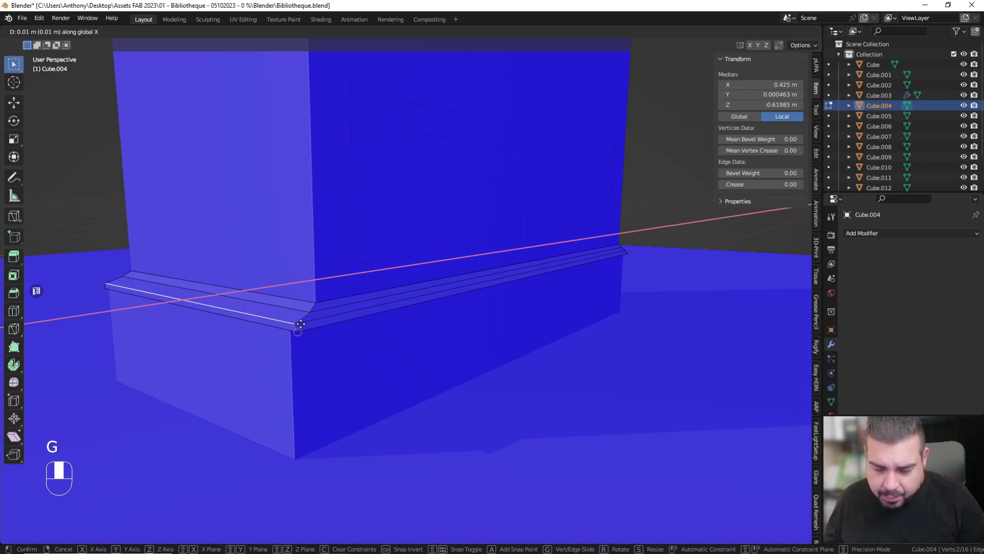
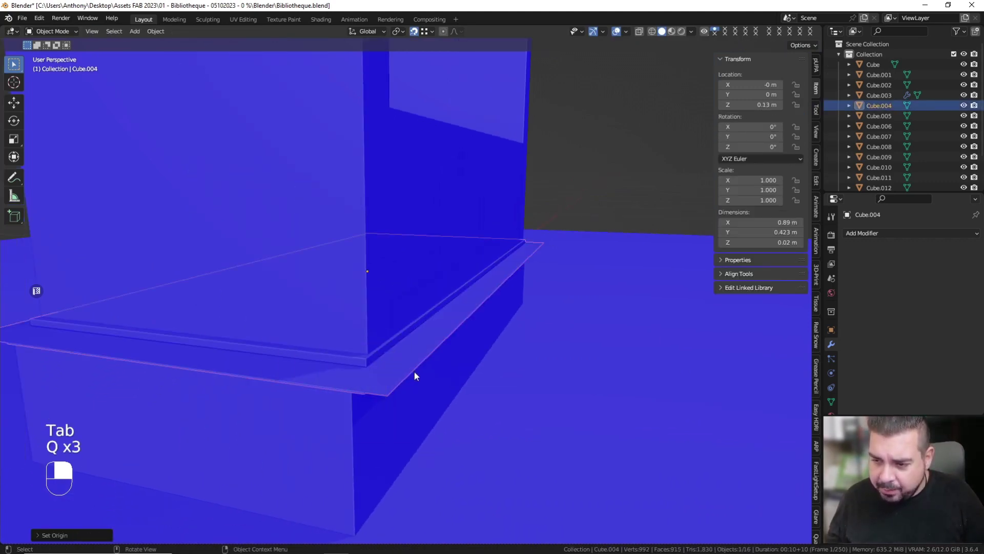
# Step: Select the edge loop along the shelf panel's front to begin shaping its stepped lip
pyautogui.press('Tab')
pyautogui.click(453, 335)
pyautogui.doubleClick(453, 335)
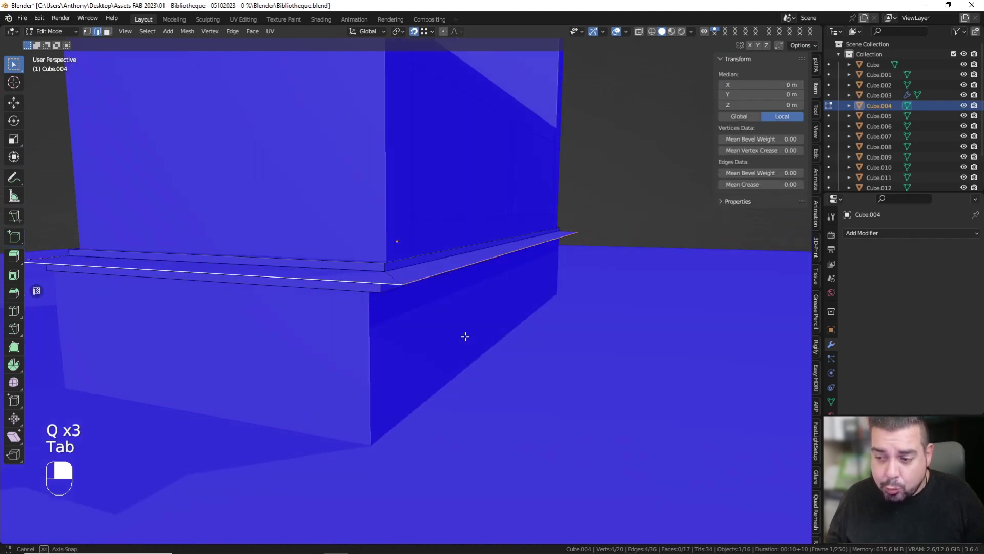
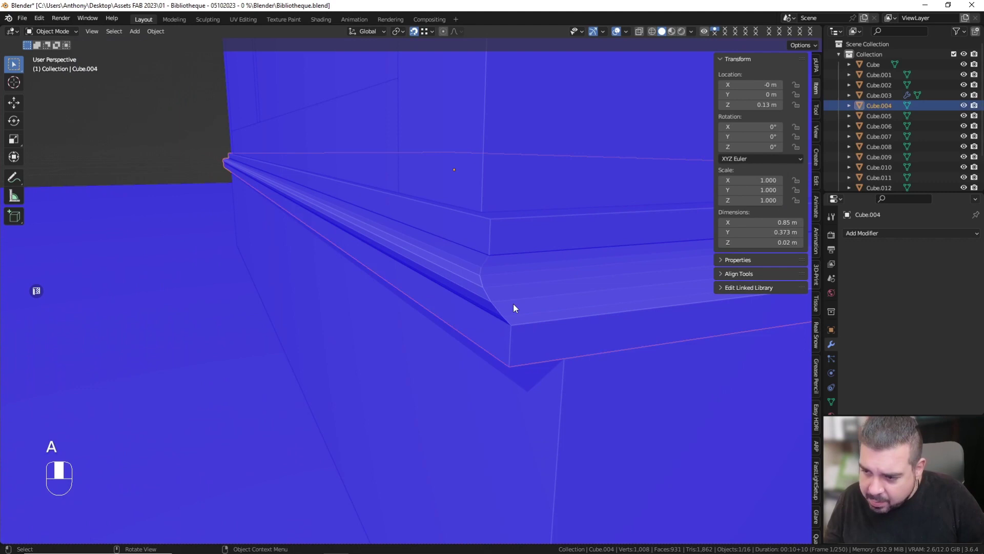
# Step: Merge the shelf panel's vertices by distance (36 vertices, none removed) and return to object mode
pyautogui.press('Tab')
pyautogui.press('a')
pyautogui.press('a')
pyautogui.press('q')
pyautogui.press('q')
pyautogui.press('q')
# Step: Isolate the Cube.009 panel in local view and select all of its mesh for editing
pyautogui.press('Tab')
pyautogui.press('q')
pyautogui.press('q')
pyautogui.press('a')
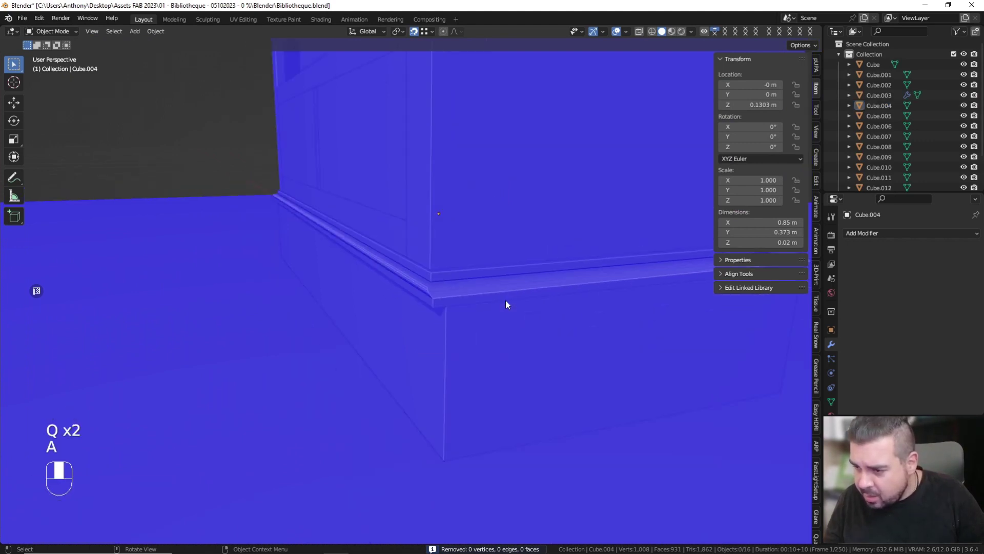
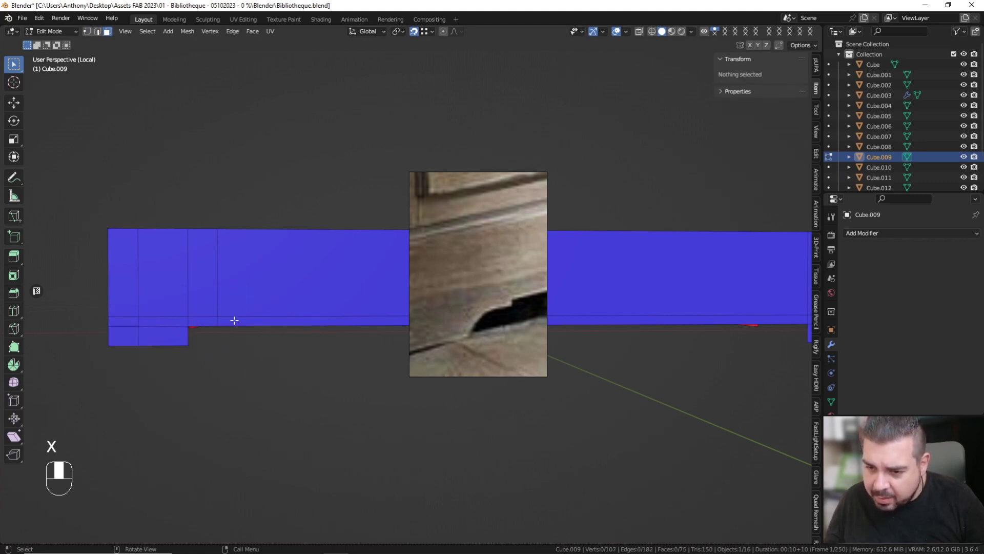
pyautogui.click(237, 316)
pyautogui.moveTo(238, 315); pyautogui.dragTo(272, 316)
pyautogui.press('x')
pyautogui.press('ctrl+z')
pyautogui.press('ctrl+z')
pyautogui.click(272, 315)
pyautogui.press('x')
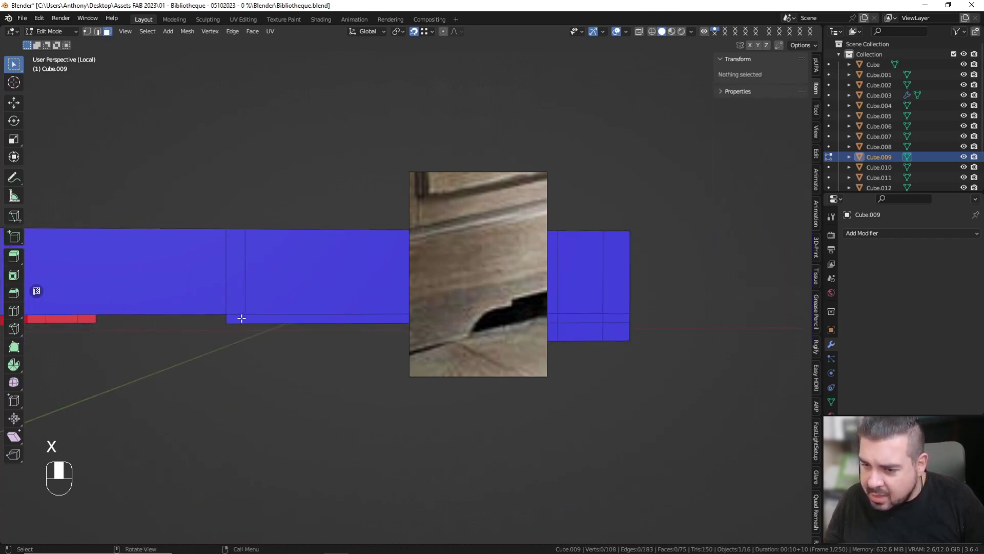
pyautogui.click(330, 310)
pyautogui.press('x')
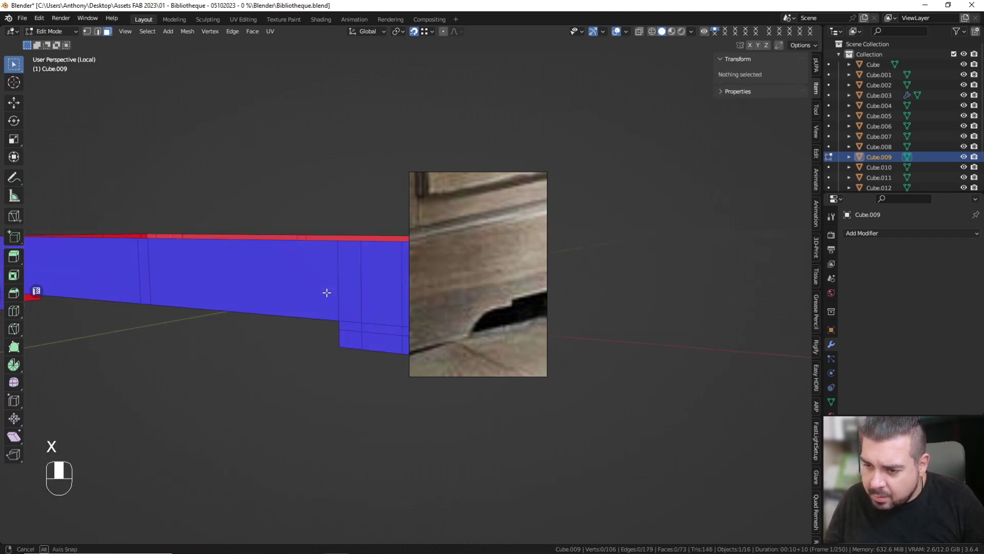
pyautogui.click(332, 306)
pyautogui.press('x')
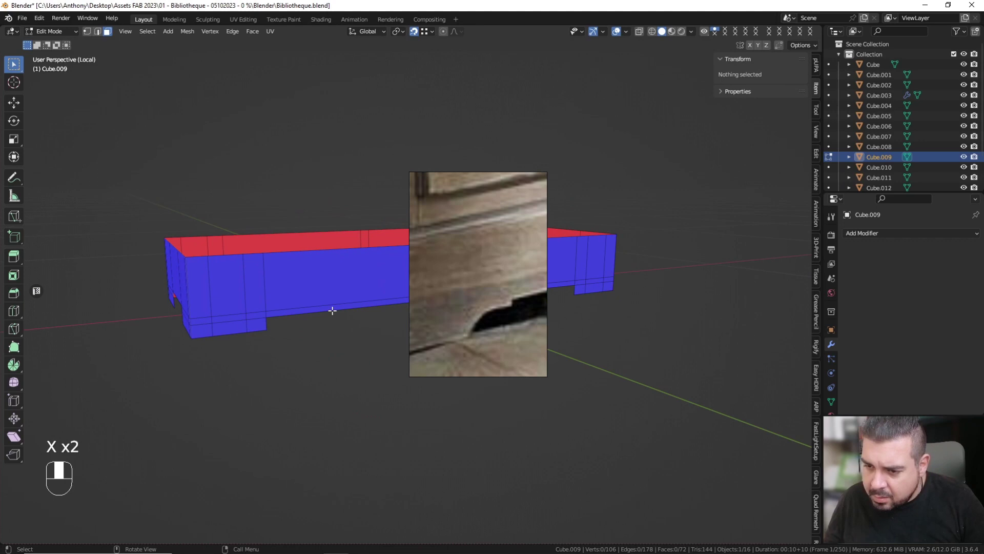
pyautogui.press('x')
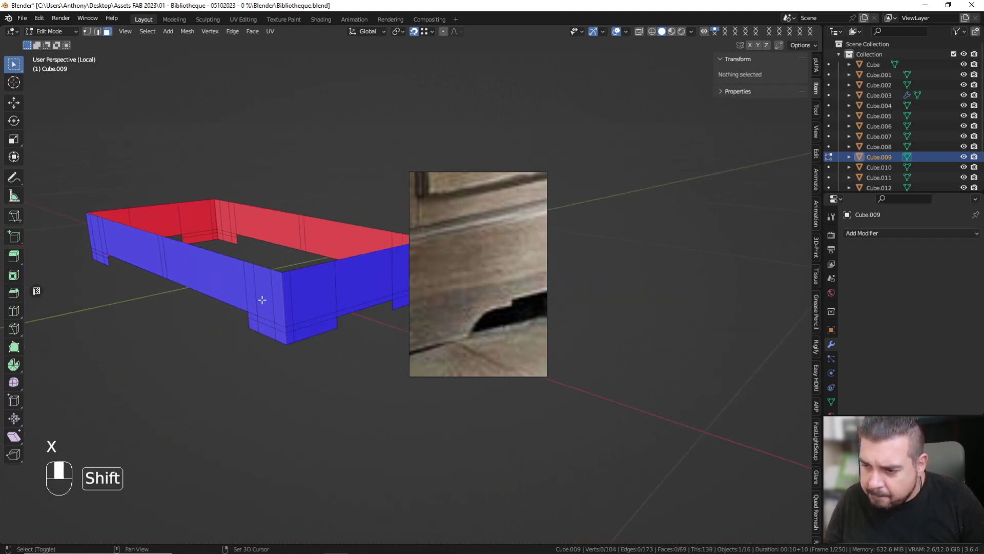
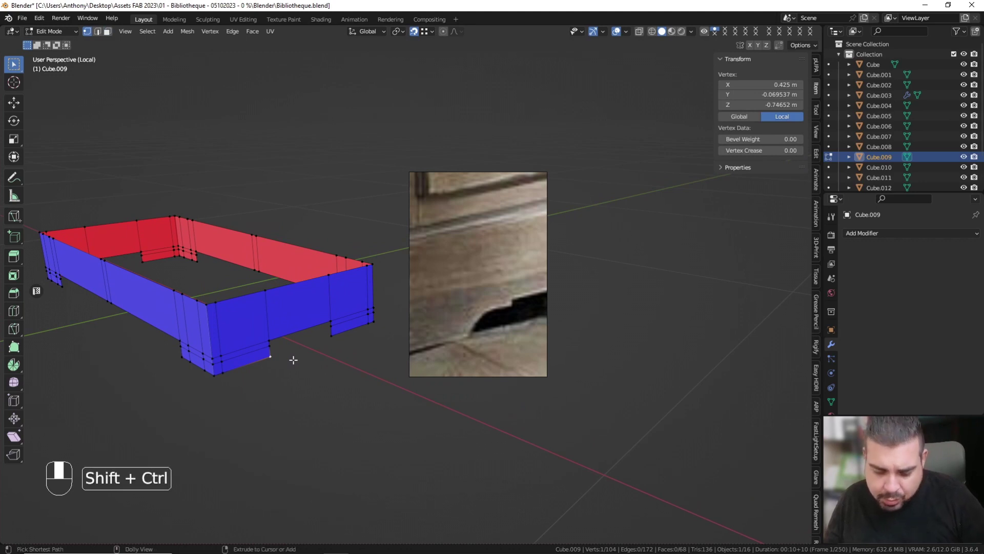
pyautogui.press('ctrl+shift+b')
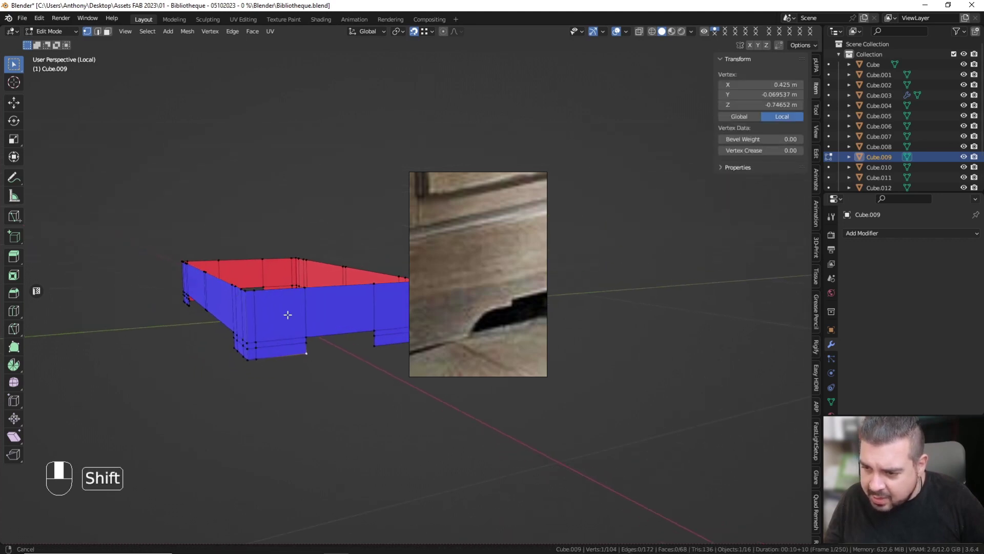
pyautogui.press('a')
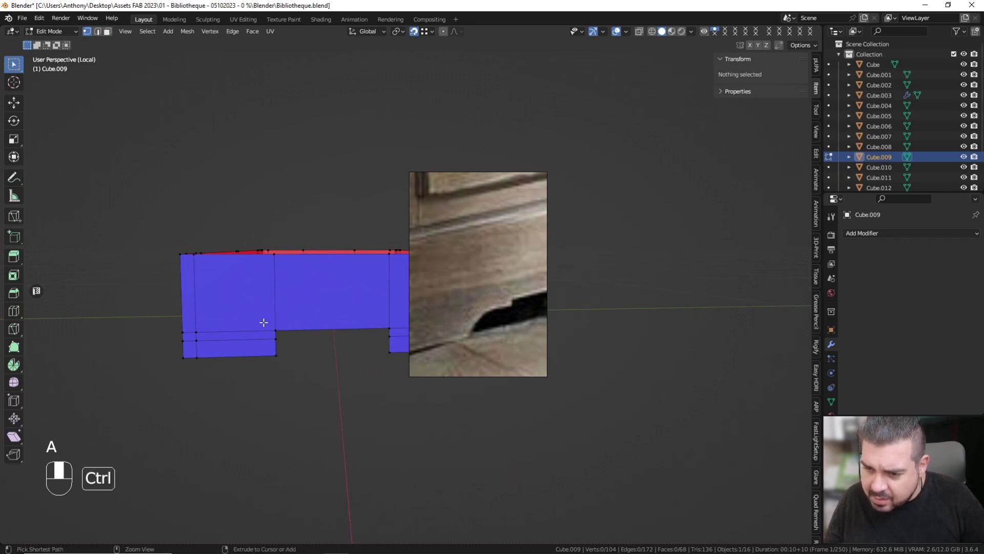
pyautogui.press('ctrl+r')
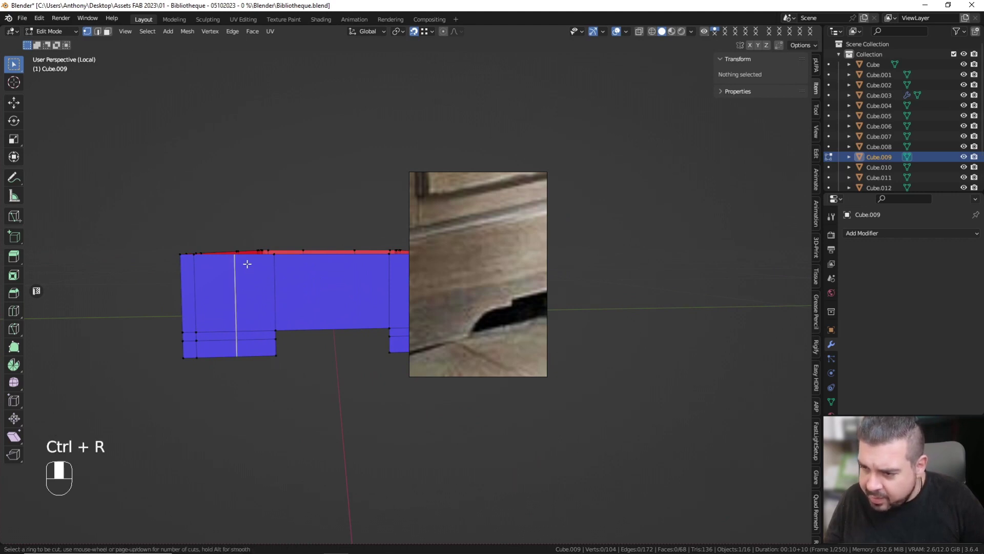
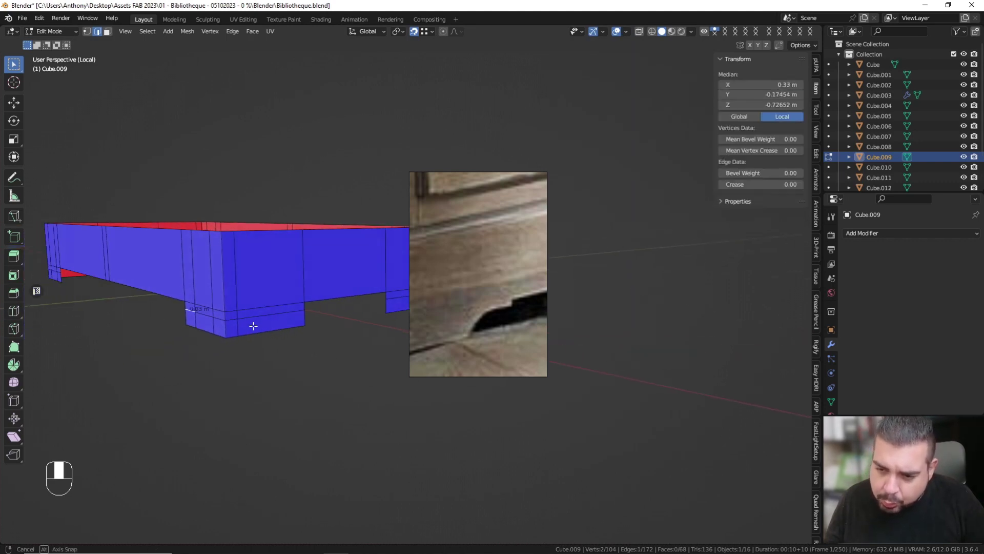
# Step: Add three edge loops across the panel, sliding each about 3 cm toward its border
pyautogui.press('ctrl+r')
pyautogui.press('g')
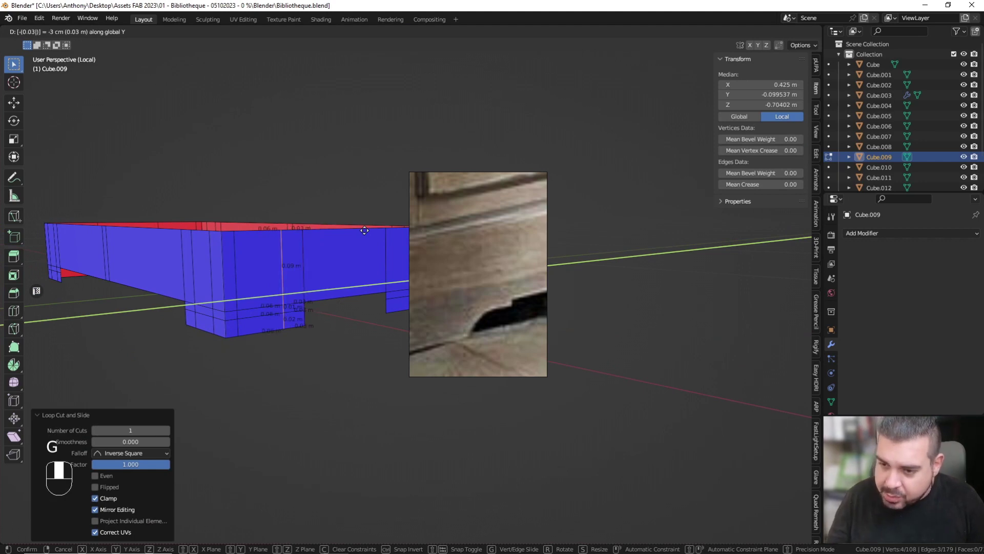
pyautogui.press('ctrl+r')
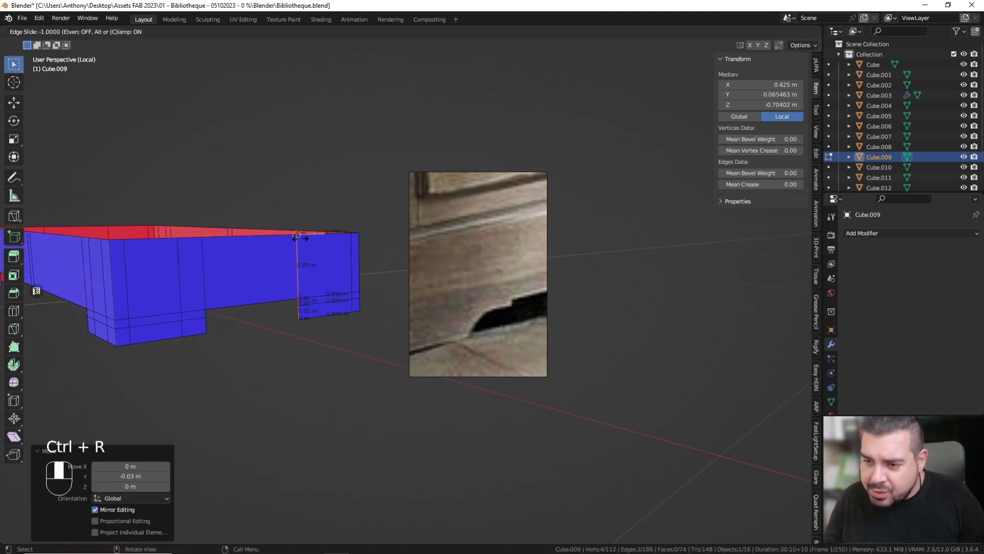
pyautogui.press('g')
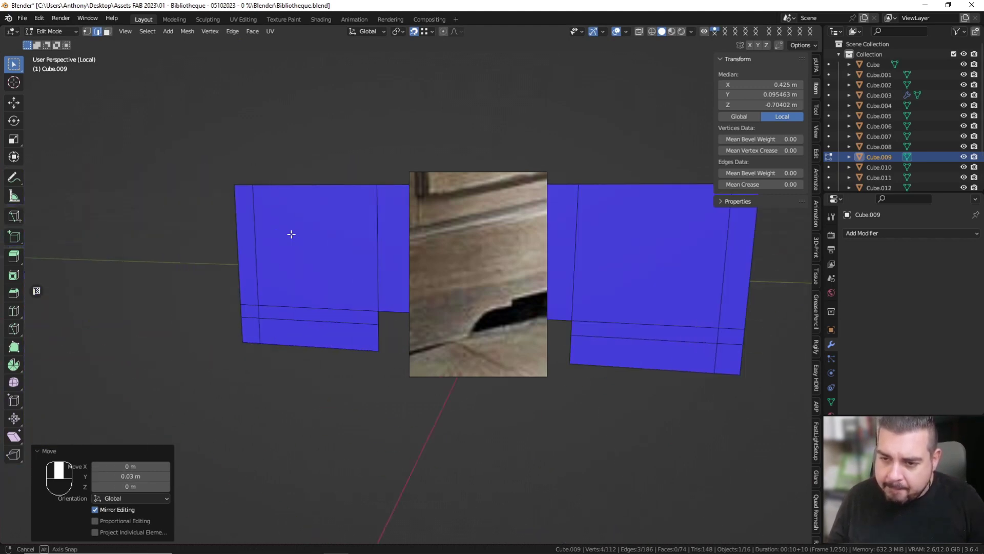
pyautogui.press('ctrl+r')
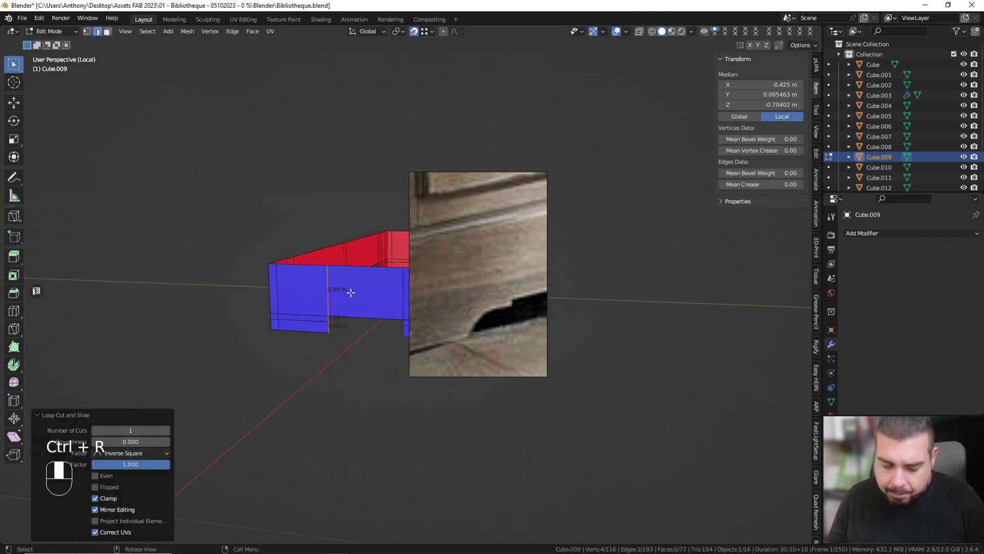
pyautogui.press('g')
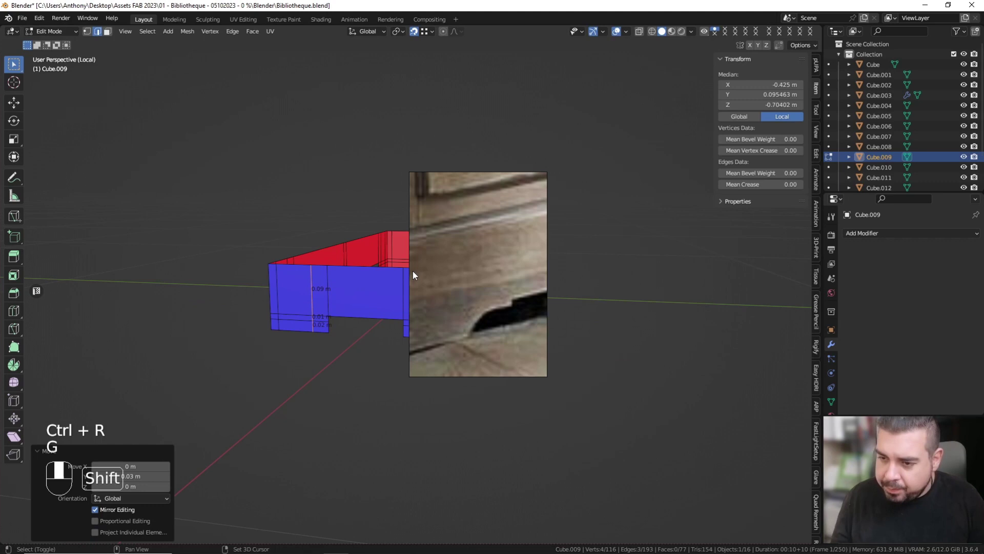
# Step: After undoing stray cuts, add the fourth border loop and slide it into place, reaching 120 vertices
pyautogui.press('ctrl+r')
pyautogui.press('ctrl+z')
pyautogui.press('ctrl+e')
pyautogui.press('ctrl+z')
pyautogui.press('ctrl+a')
pyautogui.press('ctrl+r')
pyautogui.press('ctrl+z')
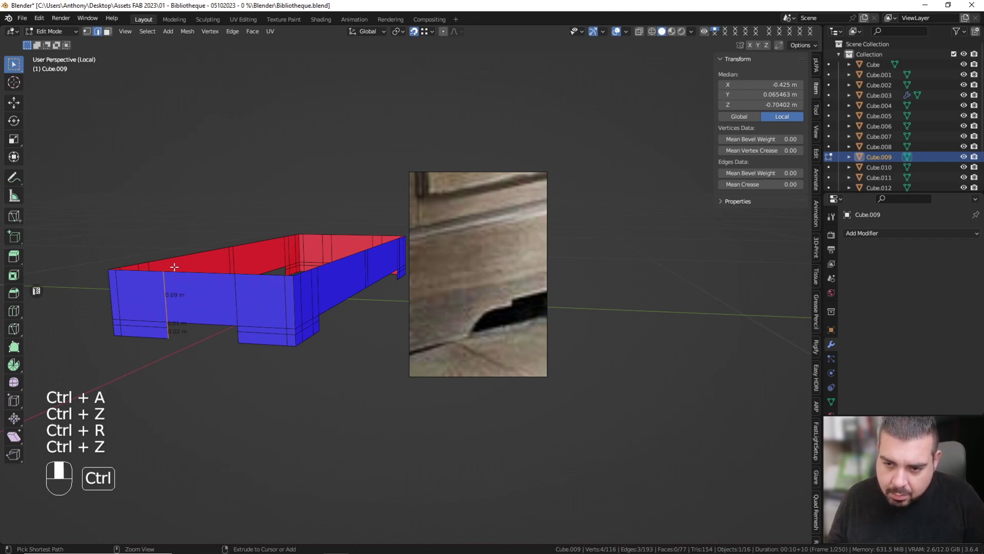
pyautogui.press('g')
pyautogui.press('g')
pyautogui.press('ctrl+r')
pyautogui.press('g')
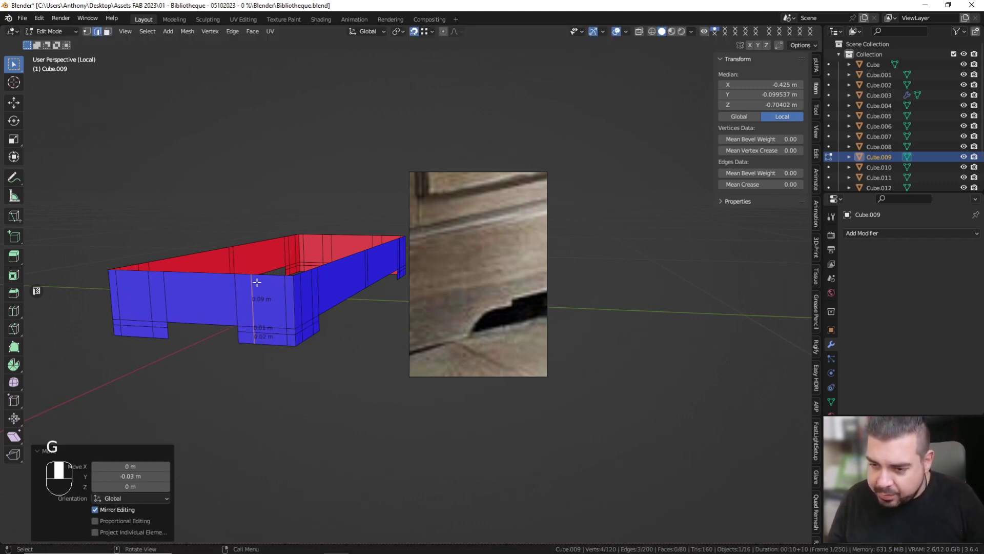
# Step: Deselect all geometry on the Cube.009 panel before the vertex bevel
pyautogui.press('a')
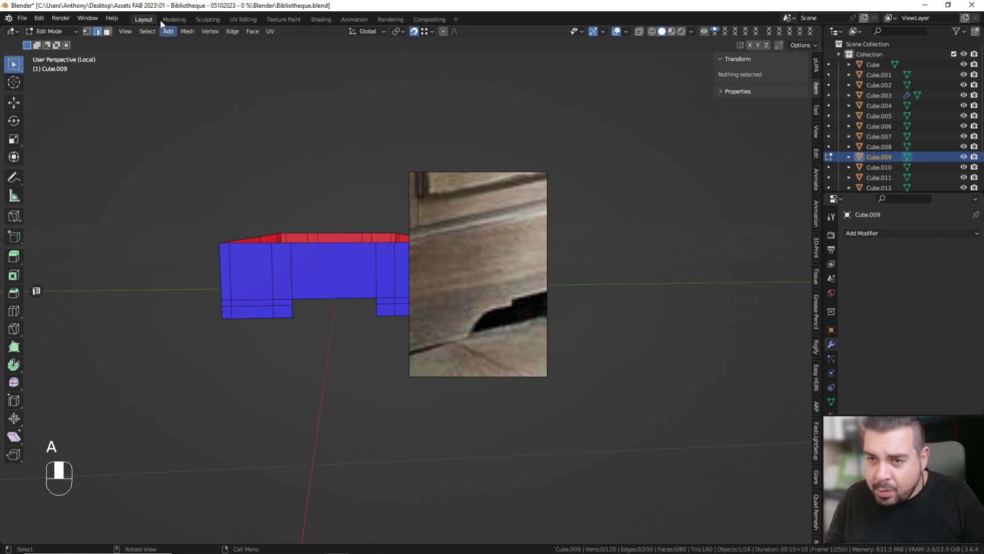
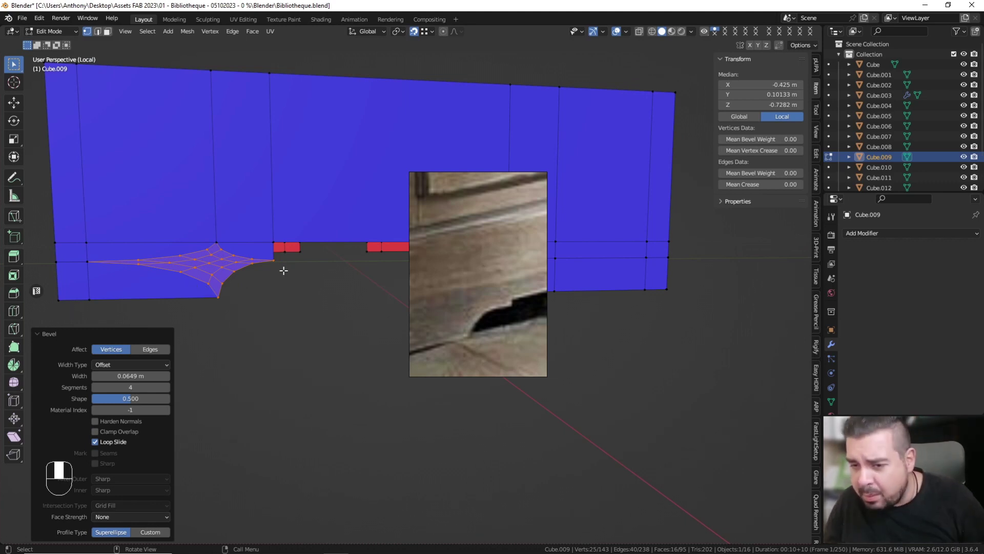
# Step: Undo the last corner bevel on Cube.009, returning the panel to 119 vertices
pyautogui.press('ctrl+a')
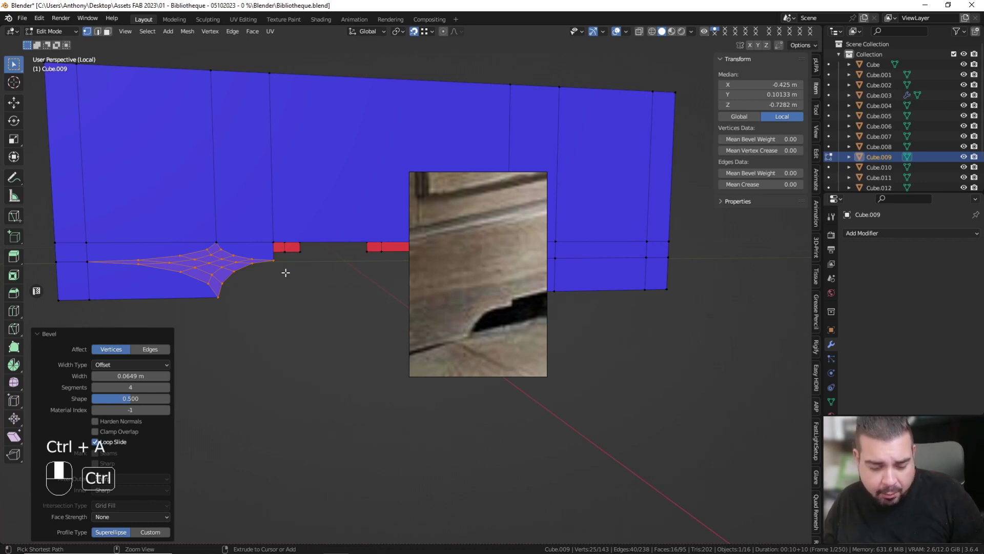
pyautogui.press('ctrl+z')
# Step: Start a fresh four-segment, 2.7 cm vertex bevel on the selected Cube.009 corners
pyautogui.press('ctrl+shift+b')
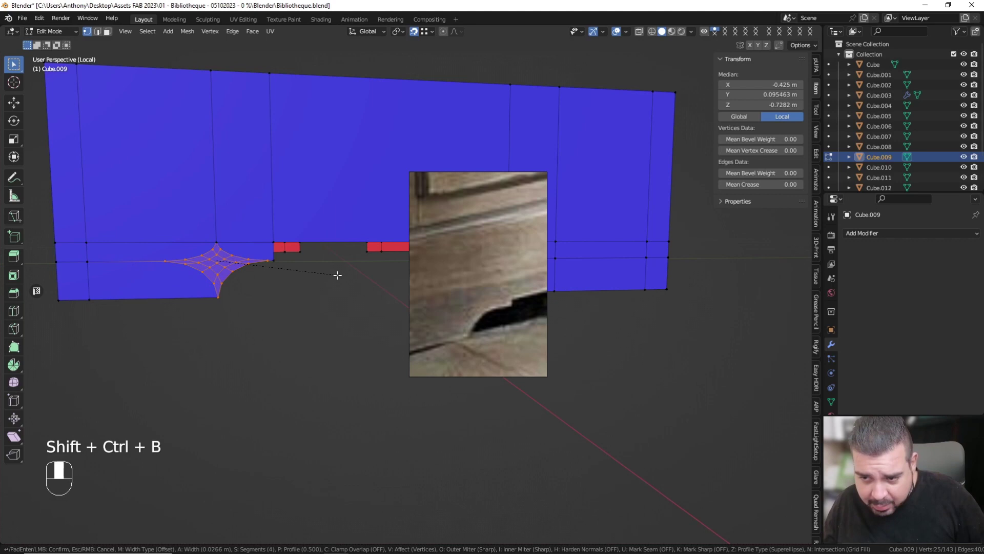
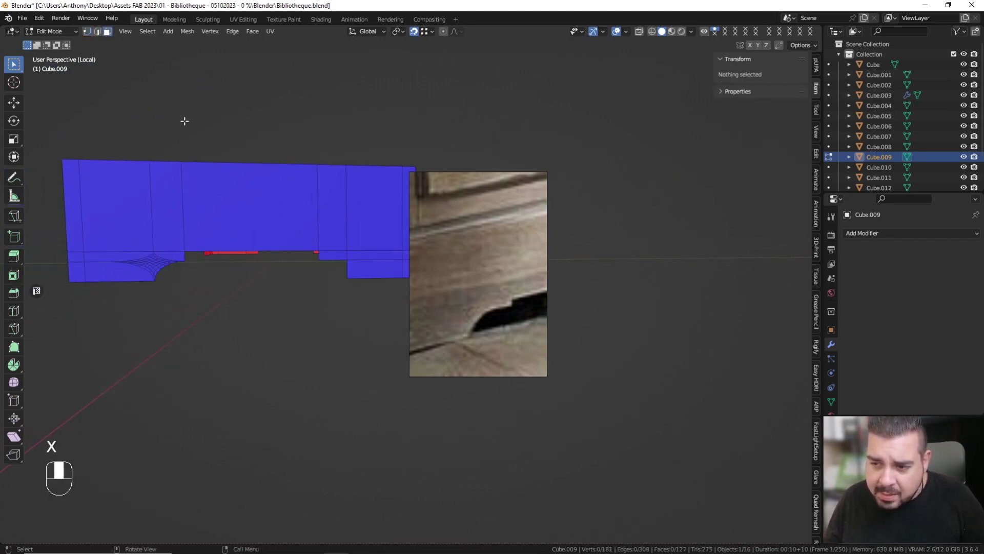
# Step: Box-select corner points on Cube.009 and begin a vertex bevel on them
pyautogui.moveTo(111, 41); pyautogui.dragTo(355, 264)
pyautogui.moveTo(355, 263); pyautogui.dragTo(109, 37)
pyautogui.press('ctrl+shift+b')
# Step: Re-enter Edit Mode, pick stray panel geometry and delete it with X
pyautogui.press('Tab')
pyautogui.press('Tab')
pyautogui.click(109, 37)
pyautogui.moveTo(183, 294); pyautogui.dragTo(185, 280)
pyautogui.click(185, 281)
pyautogui.moveTo(185, 281); pyautogui.dragTo(303, 258)
pyautogui.press('x')
pyautogui.click(303, 257)
pyautogui.moveTo(303, 258); pyautogui.dragTo(87, 32)
pyautogui.press('x')
# Step: Box-select two panel points and confirm a seven-segment vertex bevel, reaching 368 vertices
pyautogui.moveTo(87, 32); pyautogui.dragTo(92, 284)
pyautogui.moveTo(91, 283); pyautogui.dragTo(324, 257)
pyautogui.click(324, 258)
pyautogui.moveTo(324, 258); pyautogui.dragTo(330, 262)
pyautogui.press('ctrl+shift+b')
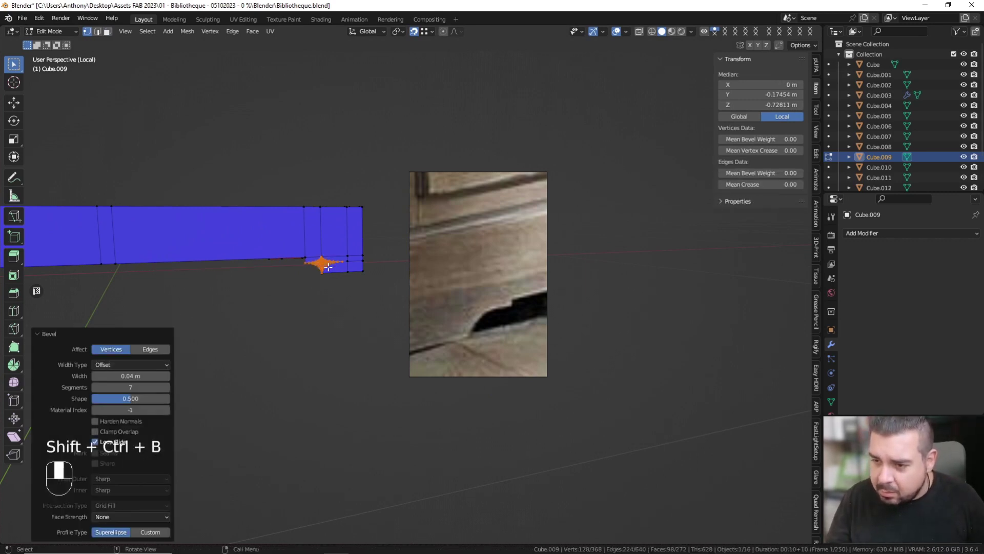
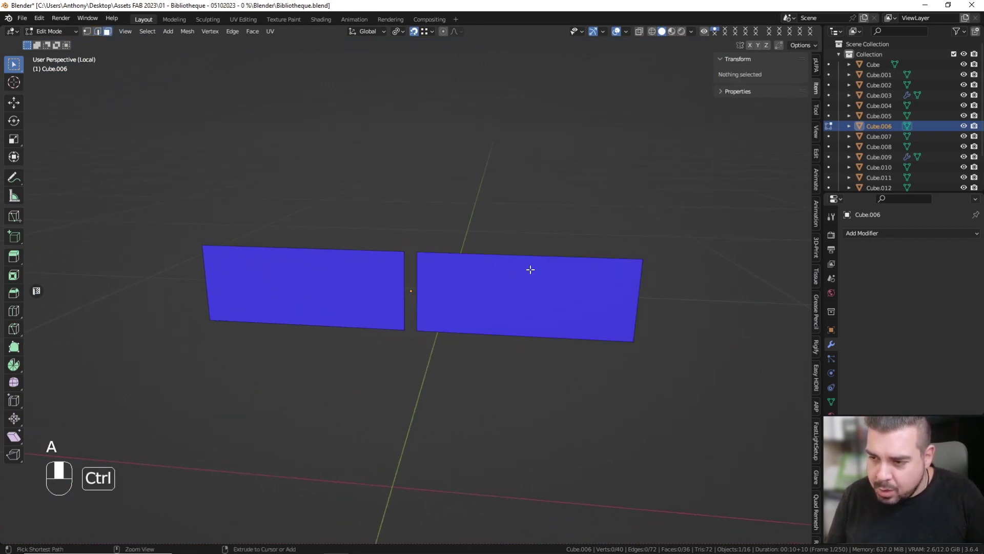
# Step: Preview a loop cut, then inset the Cube.006 face twice, the second inset 1 cm, for a stepped border
pyautogui.press('ctrl+r')
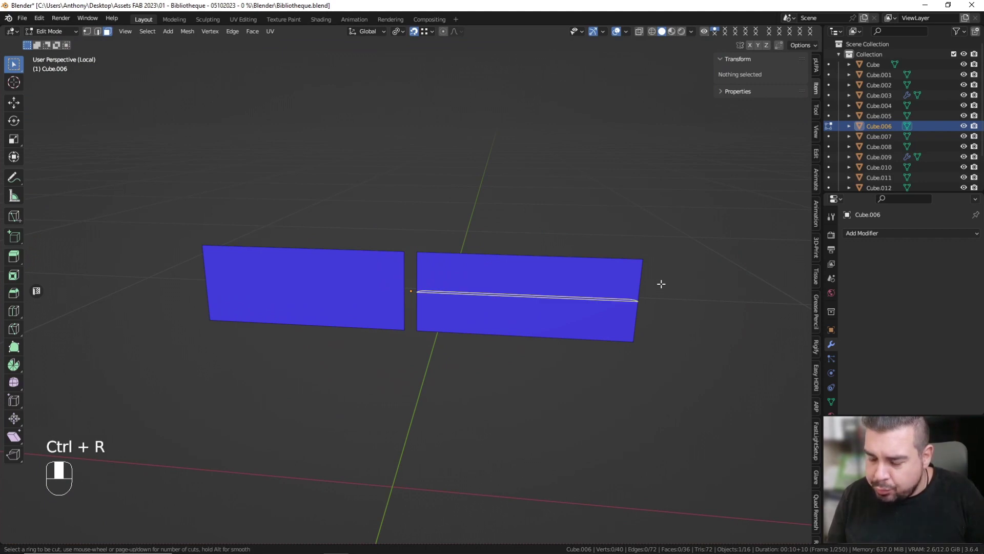
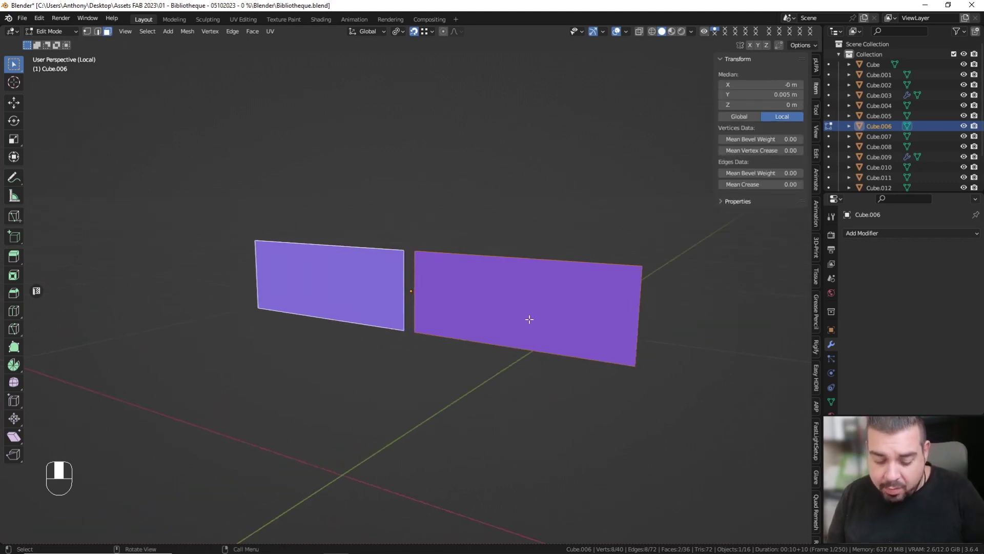
pyautogui.press('i')
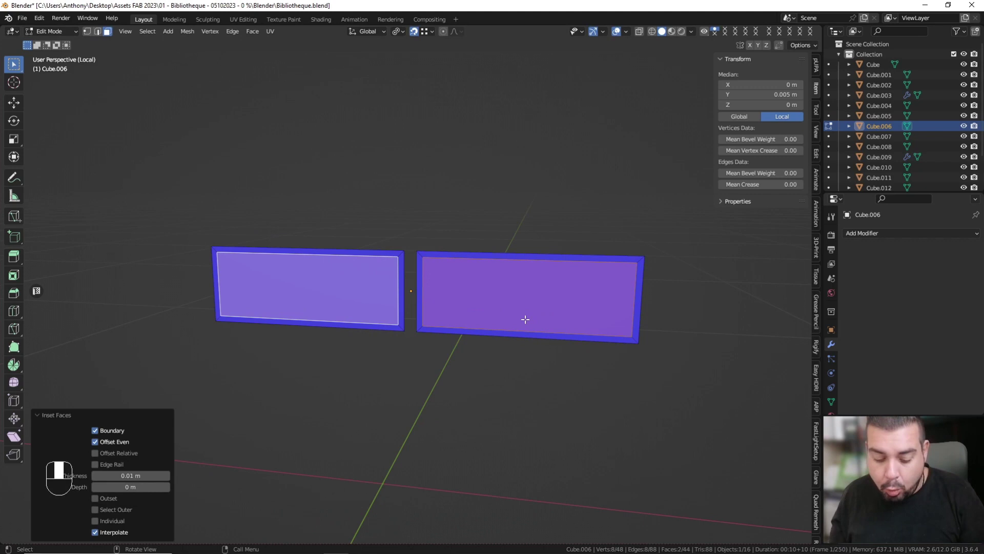
pyautogui.press('i')
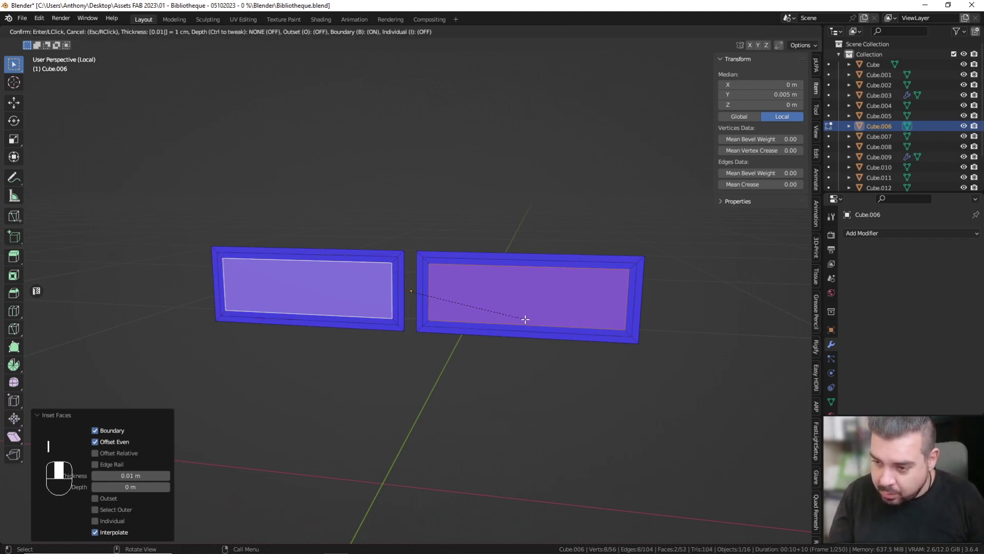
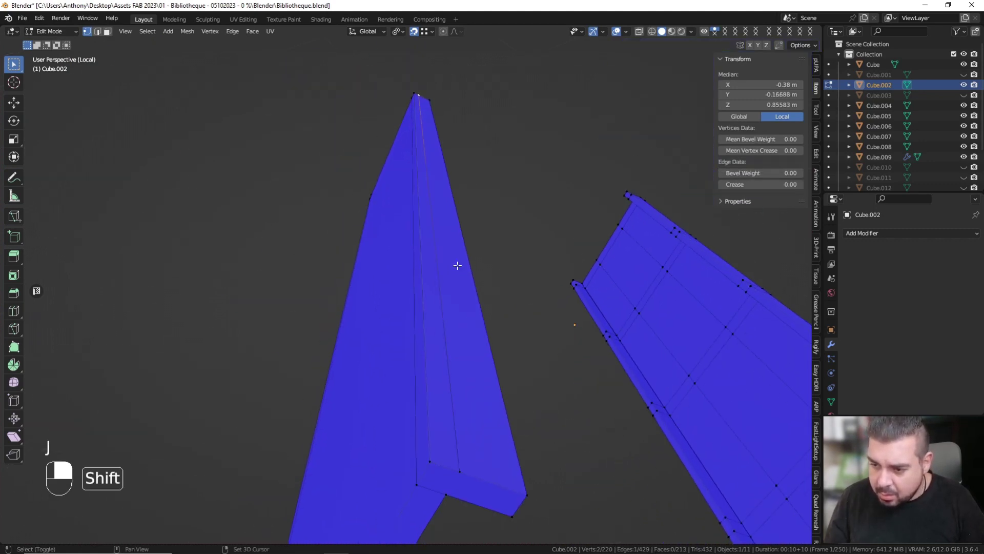
# Step: Select all of Cube.002 and box-select its loop-cut edge rings
pyautogui.click(434, 375)
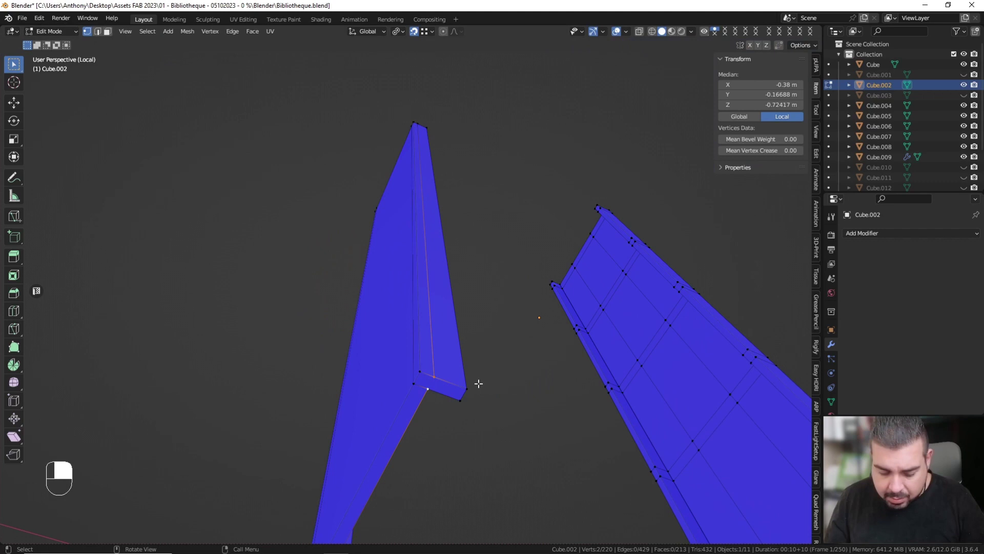
pyautogui.press('j')
pyautogui.press('a')
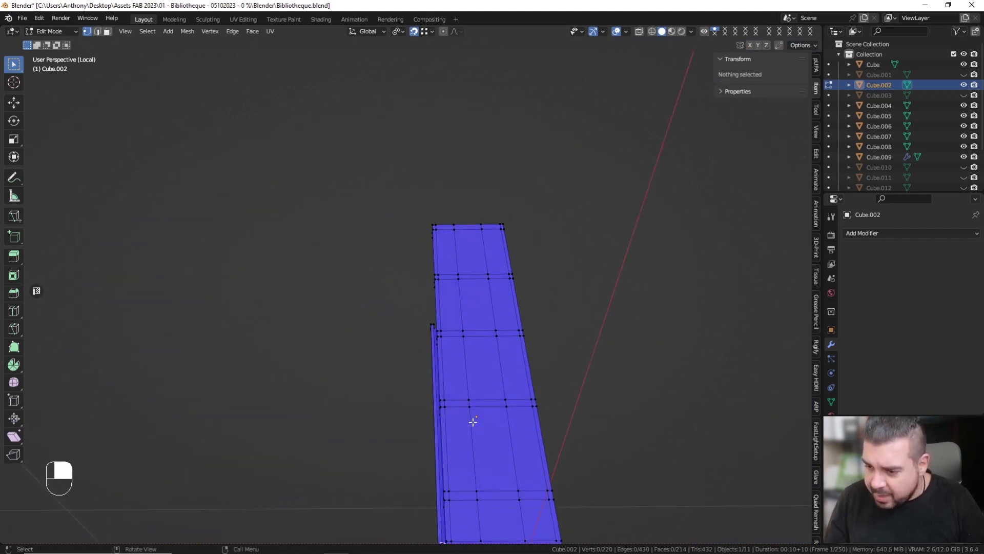
pyautogui.moveTo(161, 70); pyautogui.dragTo(443, 366)
pyautogui.click(442, 366)
pyautogui.middleClick(443, 366)
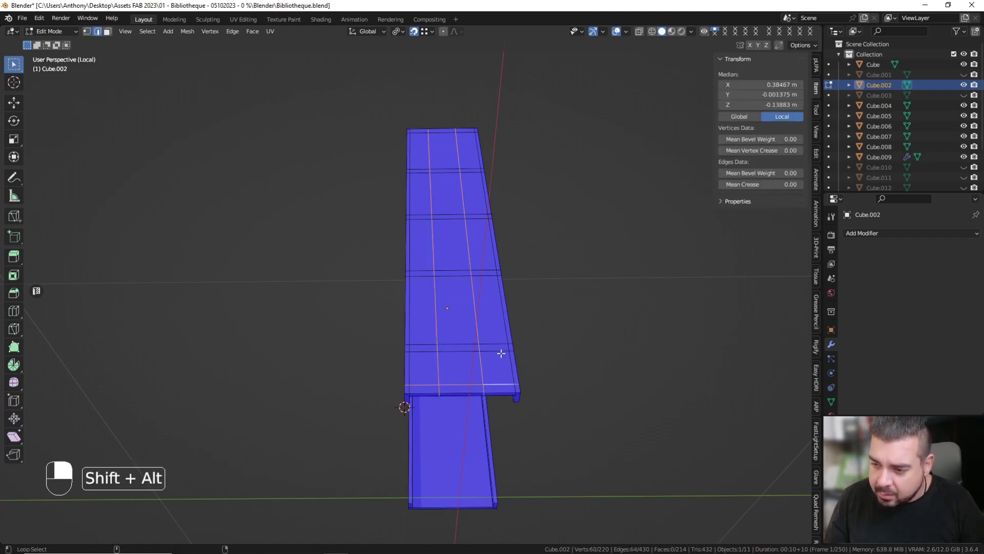
# Step: Remove the extra edge loops, dropping the panel from 220 to 52 vertices, undoing one misstep
pyautogui.click(497, 339)
pyautogui.middleClick(497, 338)
pyautogui.click(483, 260)
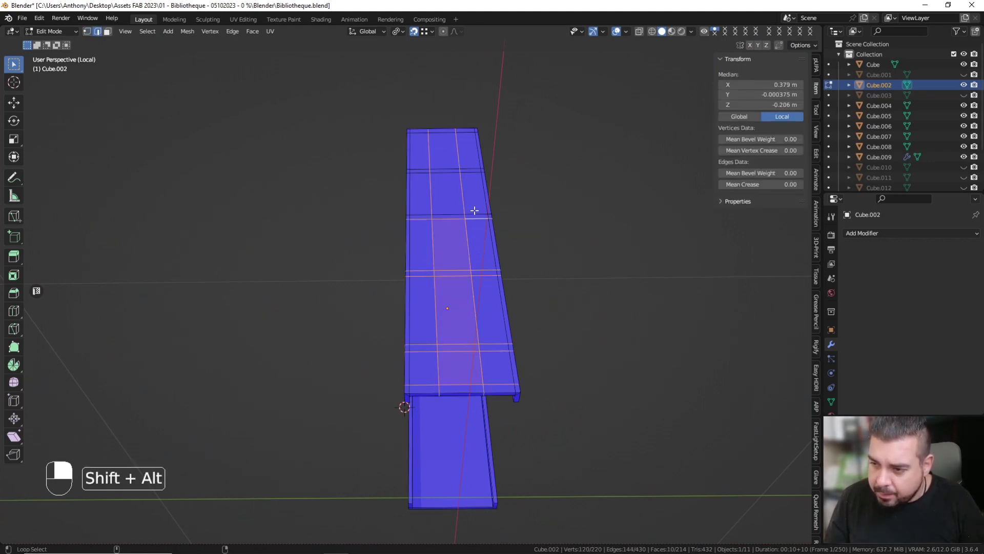
pyautogui.click(473, 174)
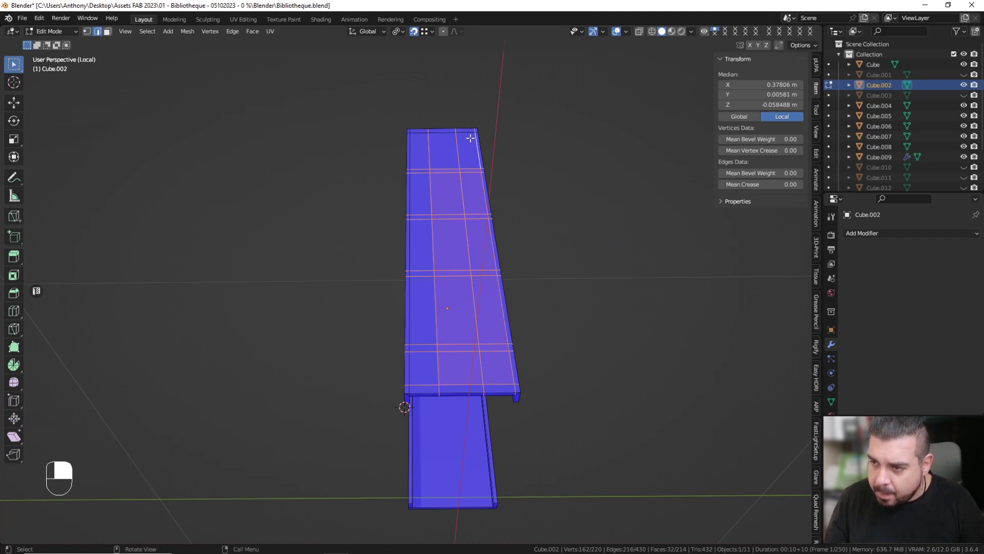
pyautogui.press('ctrl+z')
pyautogui.click(471, 133)
# Step: Dissolve the selected edges, then box-select lip vertices and connect them with J
pyautogui.press('x')
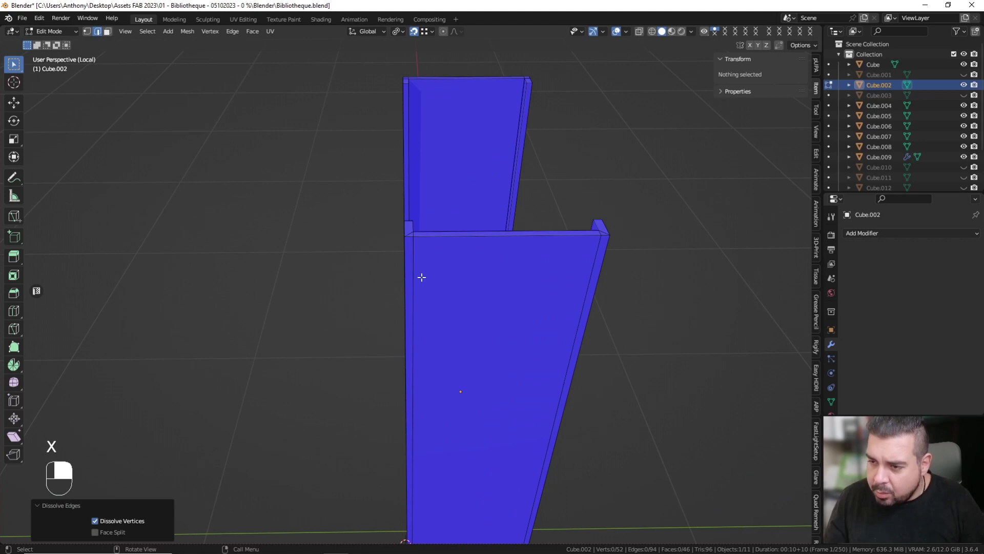
pyautogui.click(610, 301)
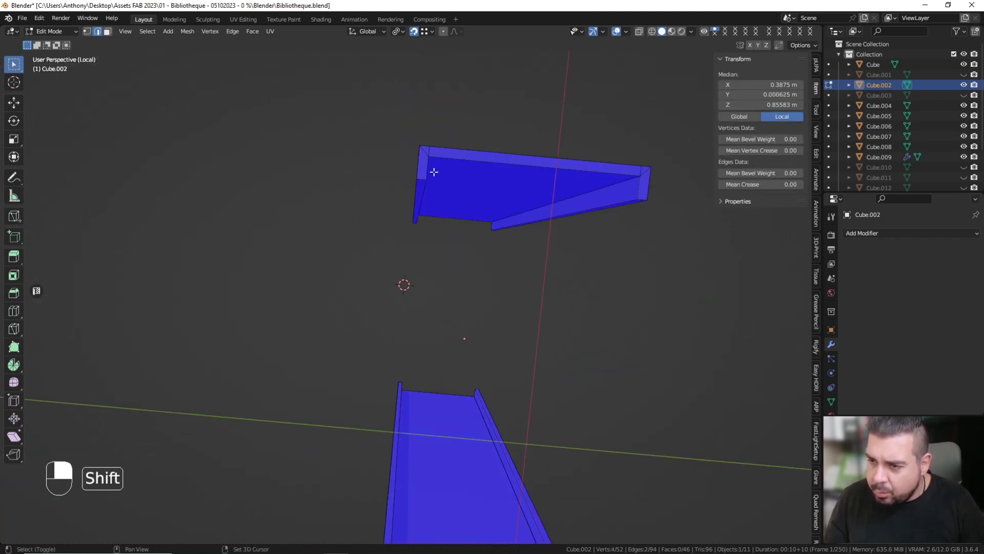
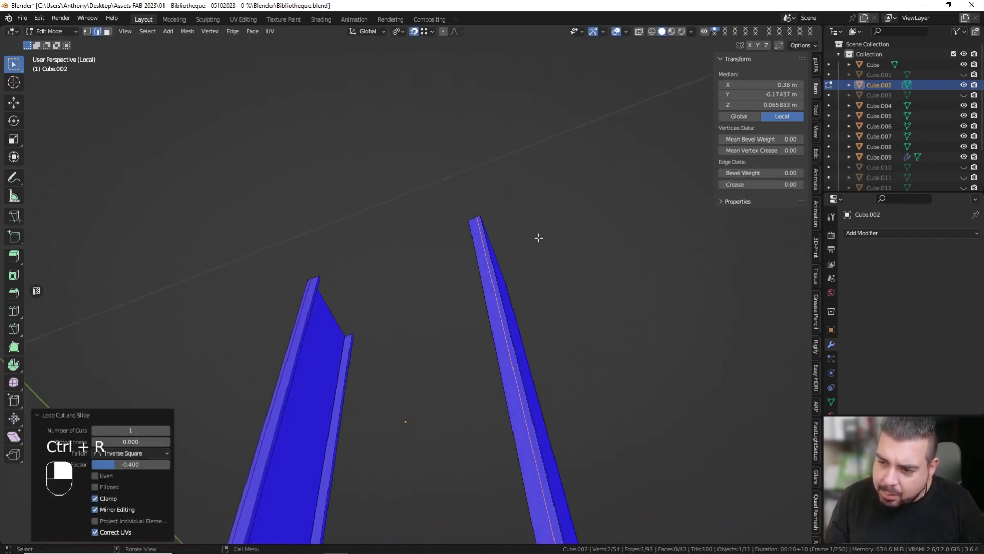
pyautogui.moveTo(91, 34); pyautogui.dragTo(448, 256)
pyautogui.click(453, 245)
pyautogui.press('j')
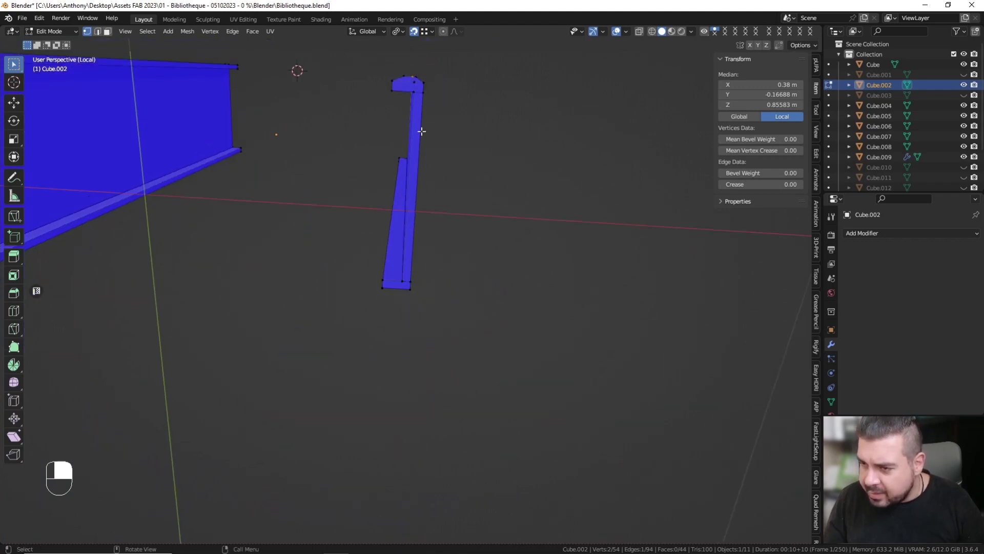
# Step: Connect further lip-profile vertex pairs with J and try a loop cut, undoing one attempt
pyautogui.click(417, 90)
pyautogui.middleClick(417, 90)
pyautogui.press('j')
pyautogui.press('ctrl+r')
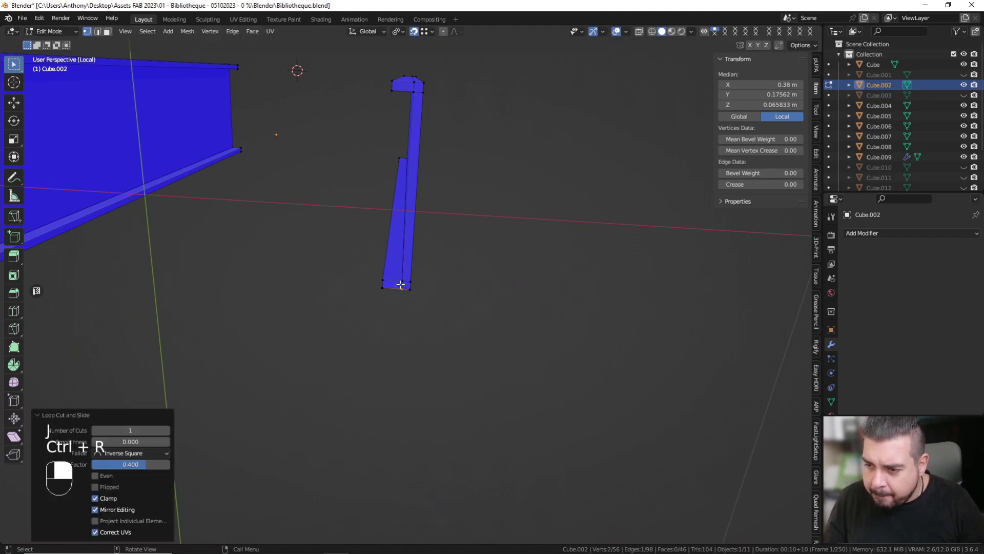
pyautogui.click(404, 277)
pyautogui.middleClick(404, 277)
pyautogui.press('j')
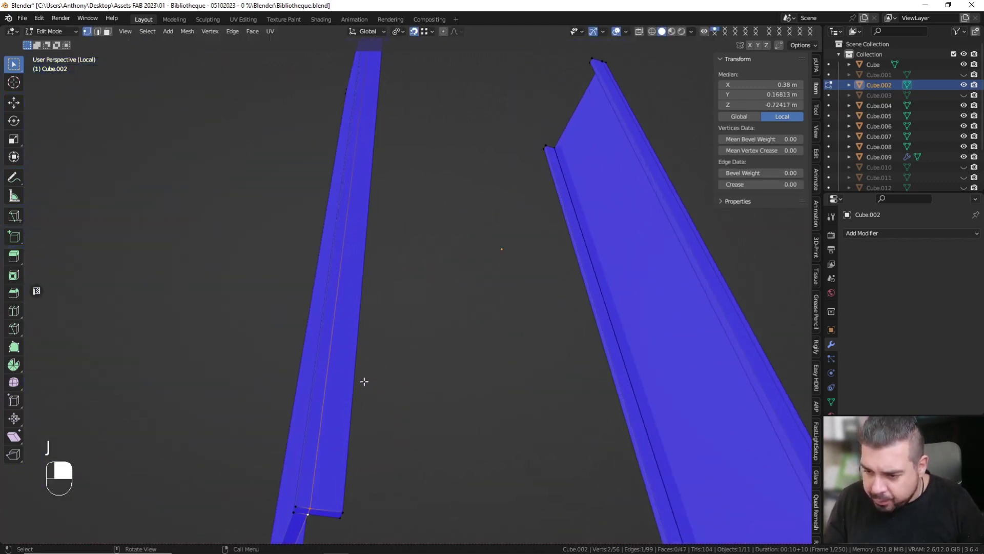
pyautogui.press('ctrl+z')
pyautogui.moveTo(391, 326); pyautogui.dragTo(397, 314)
# Step: Join a last vertex pair, select all and run a merge cleanup on Cube.002 that removes no vertices
pyautogui.click(398, 314)
pyautogui.press('j')
pyautogui.press('a')
pyautogui.press('a')
pyautogui.press('q')
pyautogui.press('q')
pyautogui.press('q')
pyautogui.press('q')
pyautogui.press('q')
pyautogui.press('q')
pyautogui.press('Tab')
pyautogui.press('q')
pyautogui.press('q')
# Step: Leave local view to the full cabinet, hide Cube.002 and the stacked Cube.017 shelf boards
pyautogui.press('KP_Divide')
pyautogui.moveTo(466, 402); pyautogui.dragTo(537, 206)
pyautogui.press('h')
pyautogui.click(394, 166)
pyautogui.press('Tab')
pyautogui.press('Tab')
pyautogui.press('h')
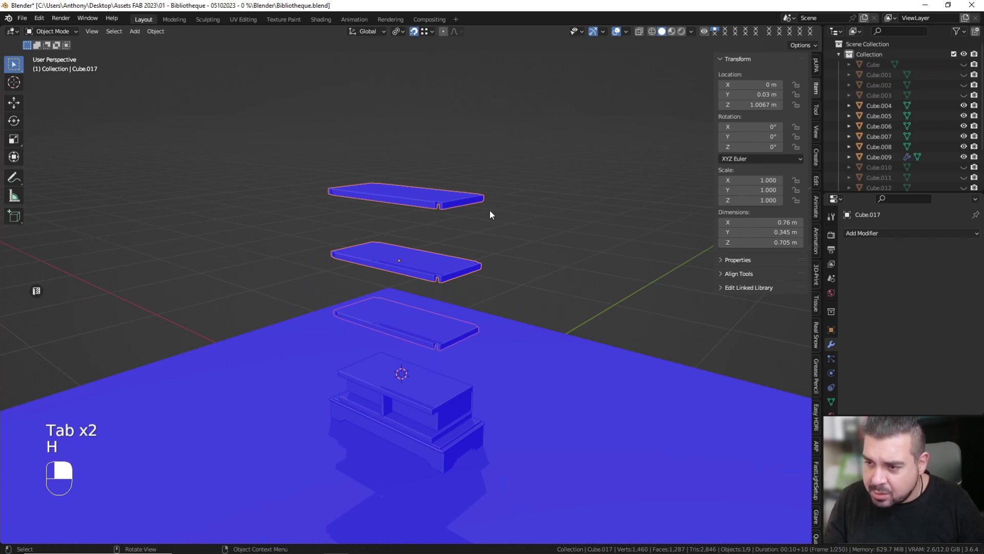